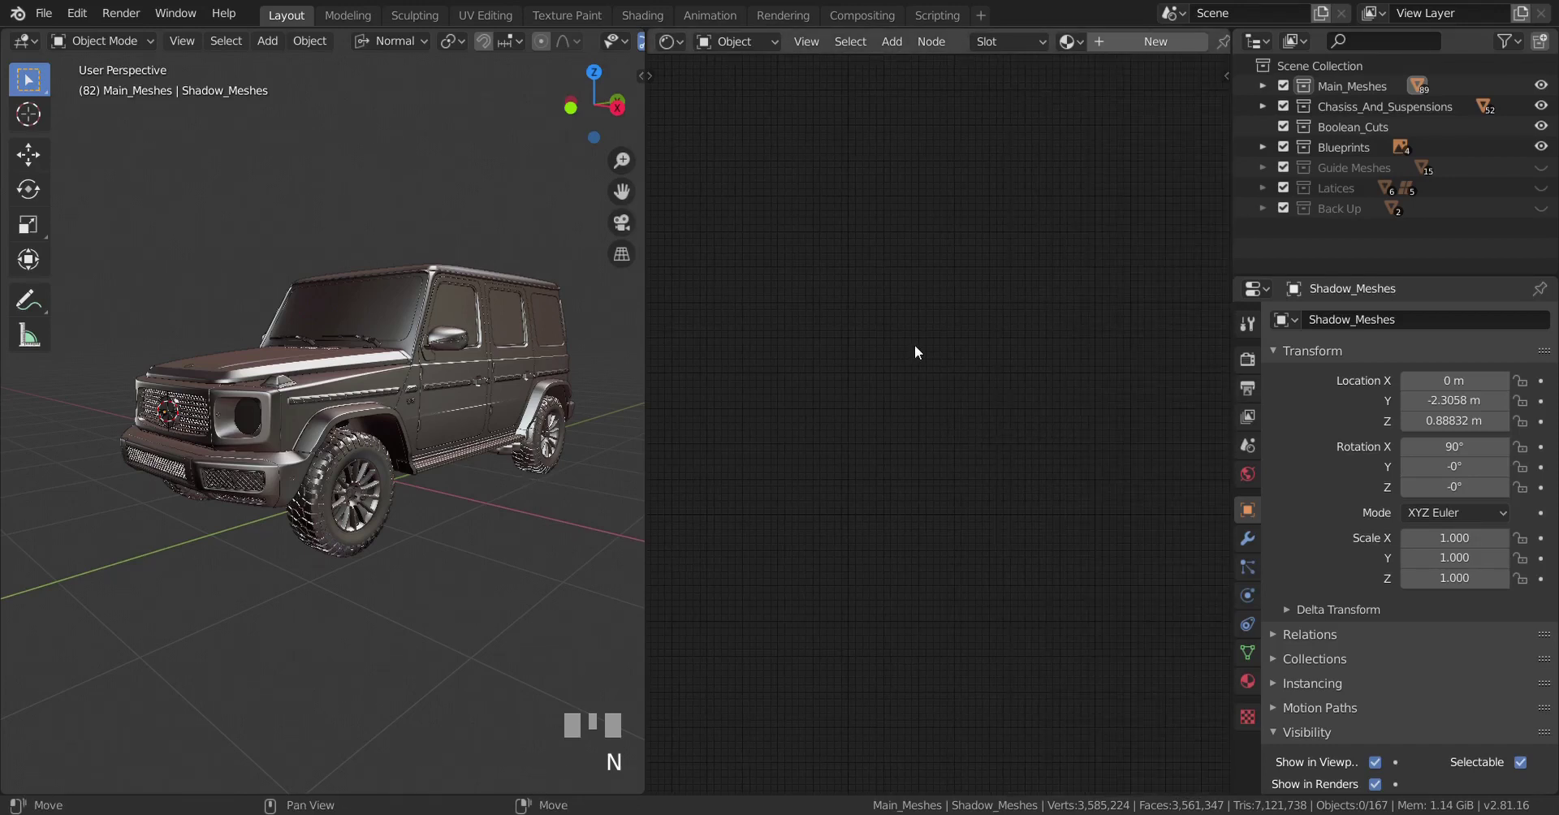
Add a new node-based material to Shadow_Meshes and name it Car_Paint.
left_click(1257, 688)
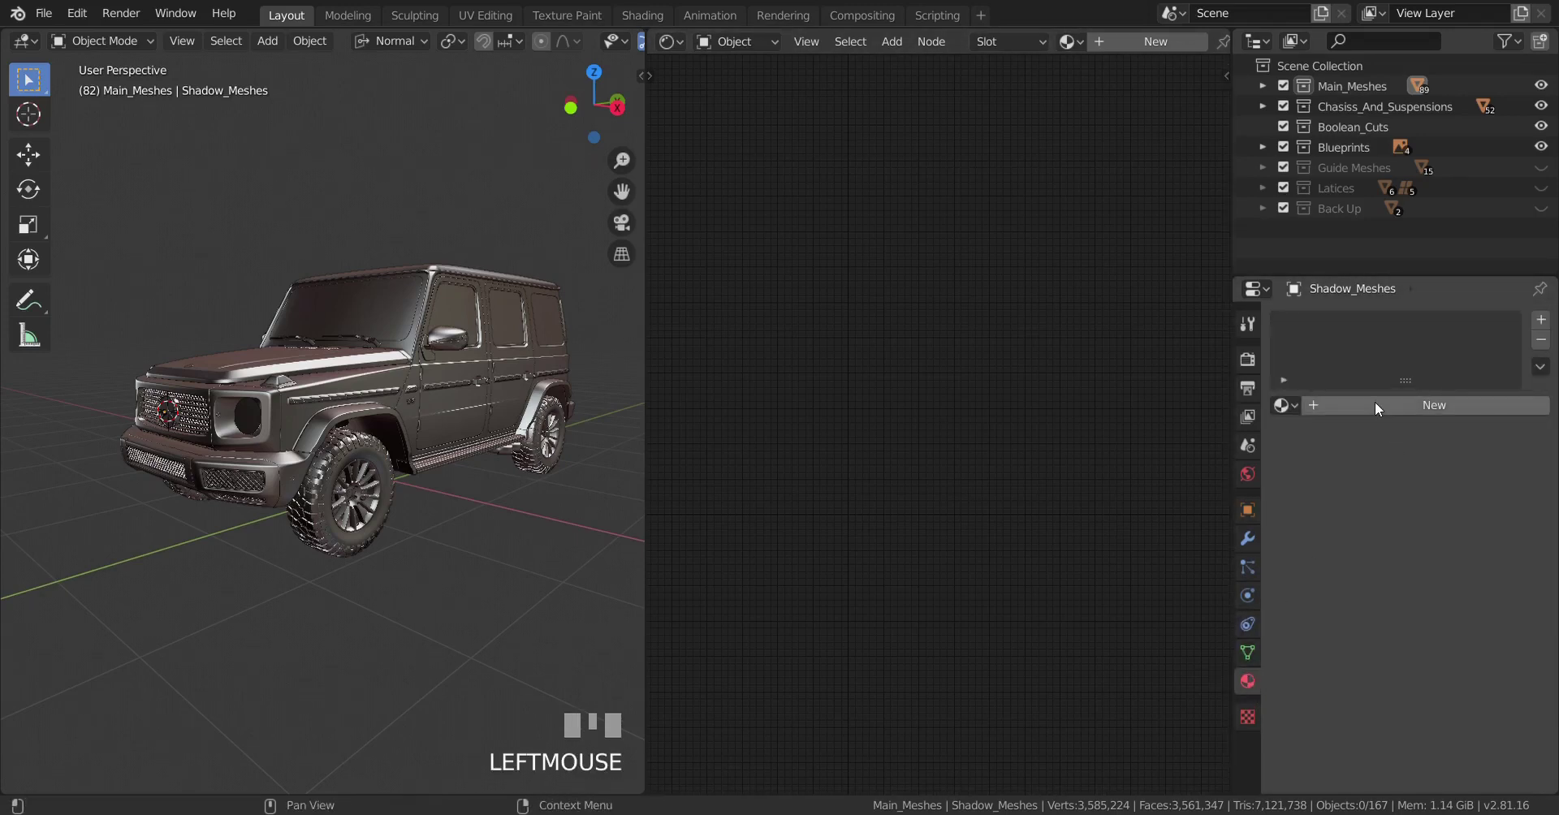
left_click_drag(1381, 408, 1369, 431)
left_click_drag(1359, 415, 983, 518)
key("Return")
scroll("up", 3)
left_click_drag(983, 518, 966, 350)
left_click(965, 350)
scroll("down", 3)
left_click_drag(990, 373, 1083, 340)
scroll("up", 3)
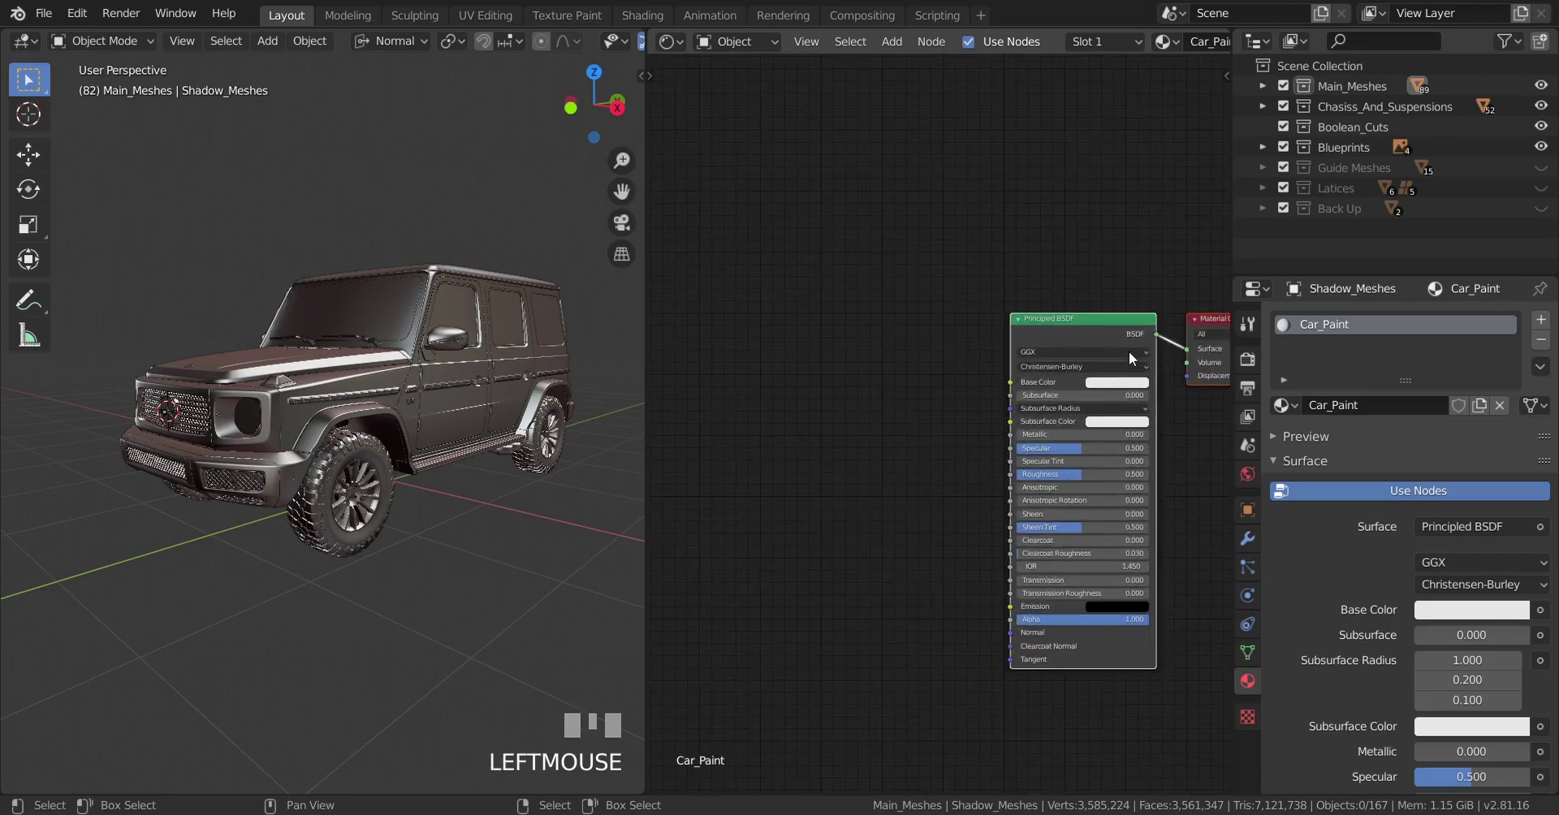
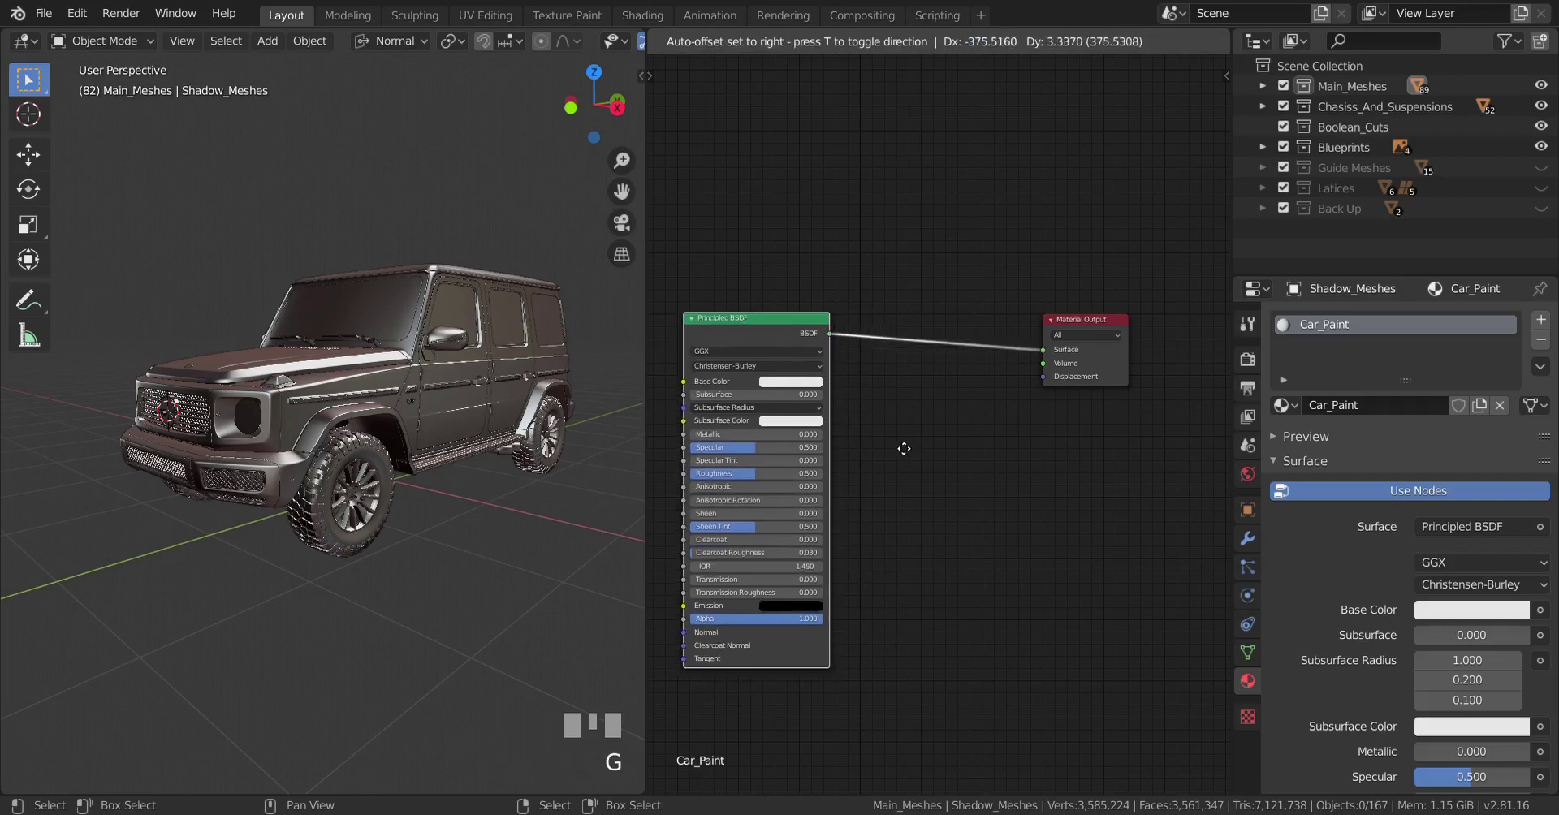
Spread the Principled BSDF and Material Output nodes apart in the Shader Editor.
left_click(903, 446)
left_click_drag(898, 444, 426, 331)
scroll("up", 3)
scroll("up", 3)
left_click_drag(426, 331, 390, 363)
Select the Front_Doors object in the 3D viewport, which has no material yet.
scroll("down", 3)
left_click_drag(390, 363, 495, 400)
scroll("up", 3)
left_click_drag(447, 392, 476, 409)
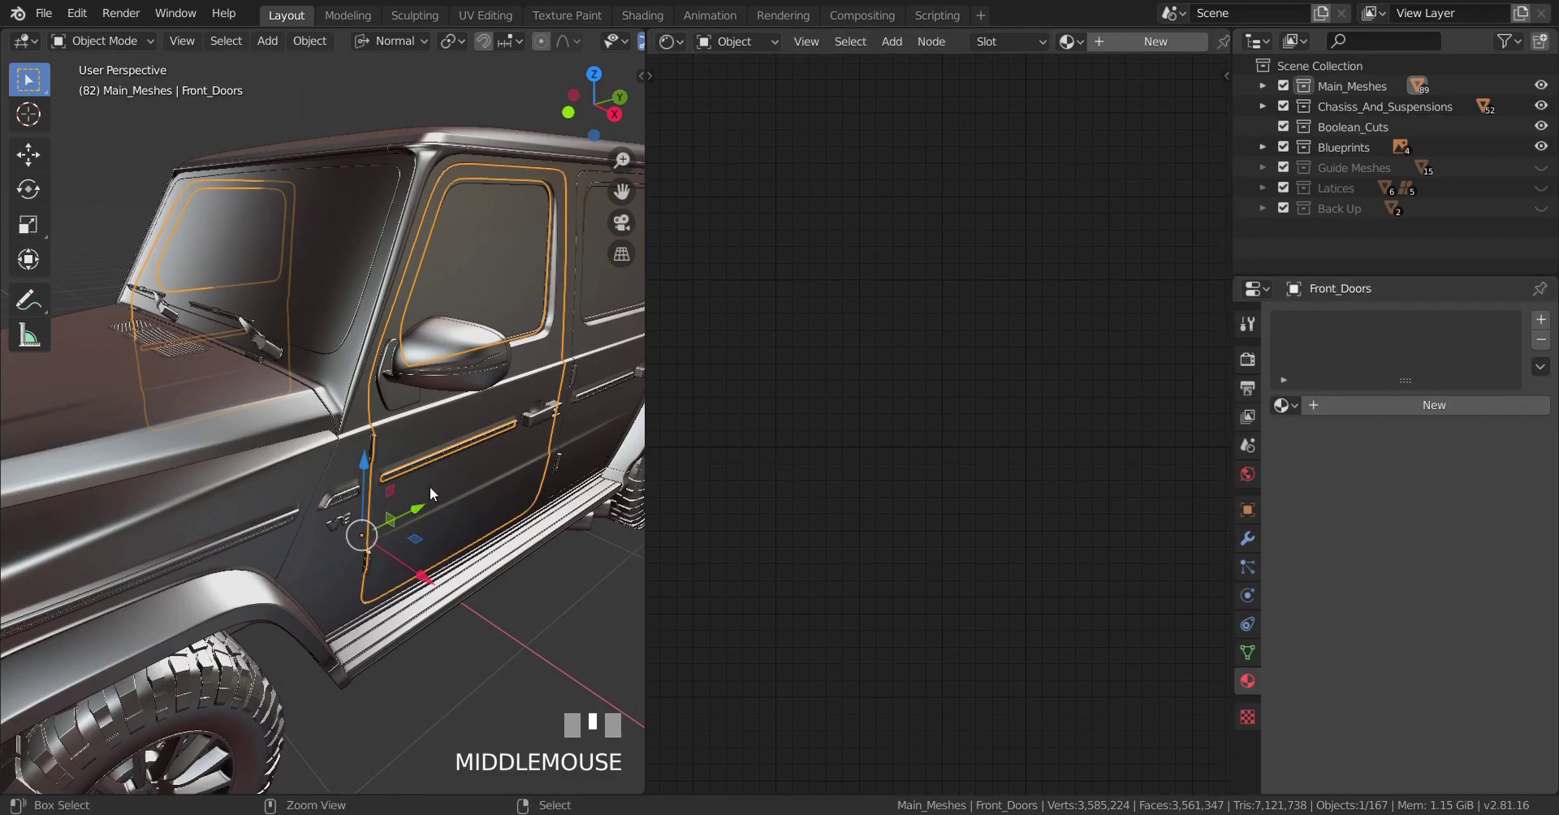
Isolate Front_Doors in Local View.
scroll("down", 3)
scroll("up", 3)
middle_click(514, 432)
scroll("up", 3)
left_click(1555, 346)
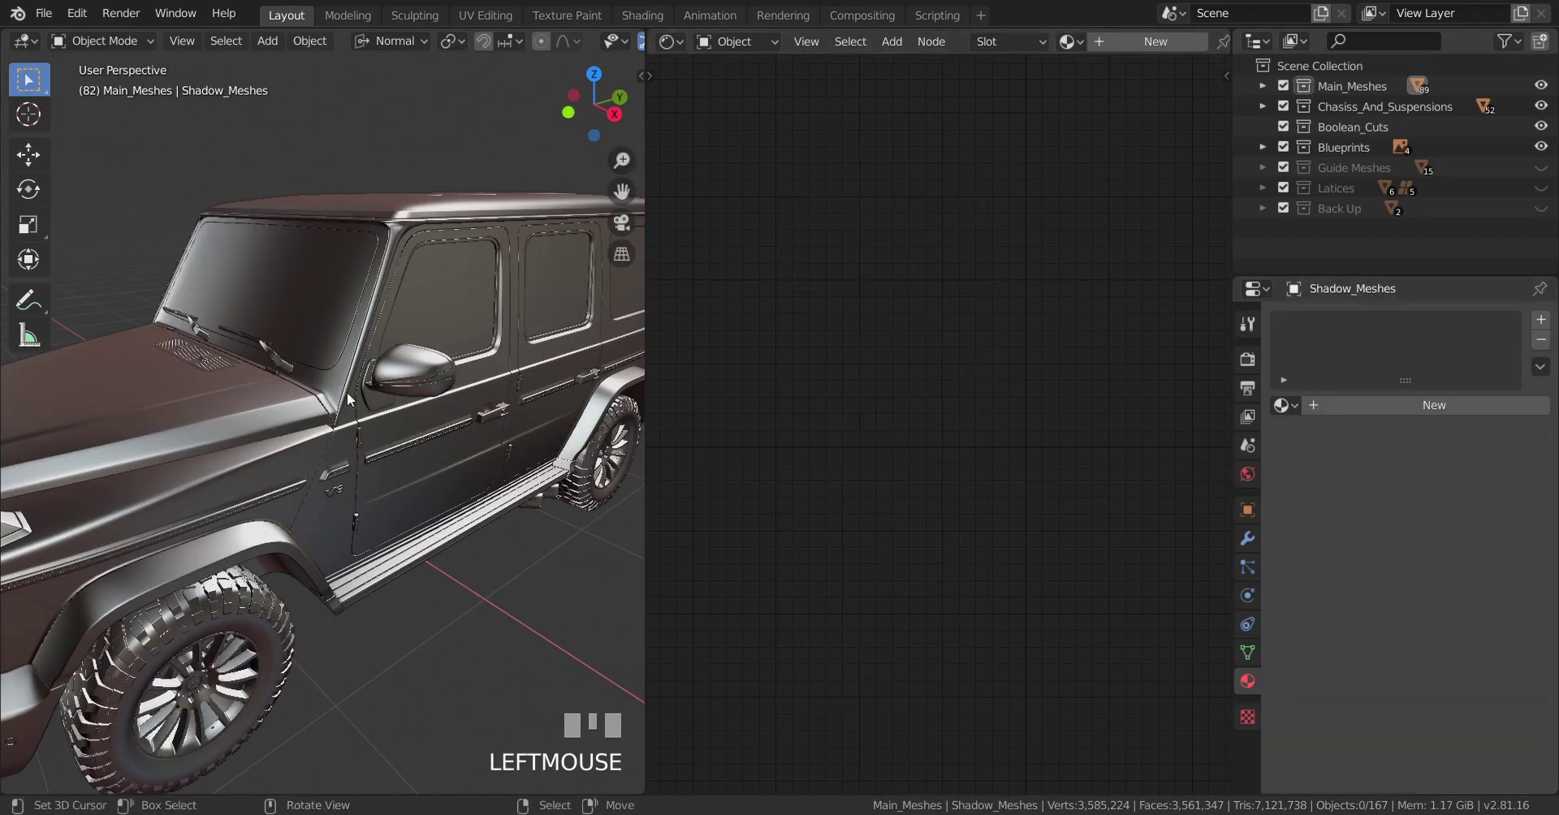
right_click(434, 423)
left_click_drag(426, 428, 1298, 404)
key("KP_Divide")
Assign Car_Paint to Front_Doors and set the World colour to an Environment Texture.
left_click_drag(1298, 404, 1010, 349)
scroll("down", 3)
scroll("up", 3)
scroll("down", 3)
left_click_drag(1010, 349, 1250, 475)
scroll("up", 3)
left_click(1251, 475)
left_click_drag(1544, 458, 1389, 477)
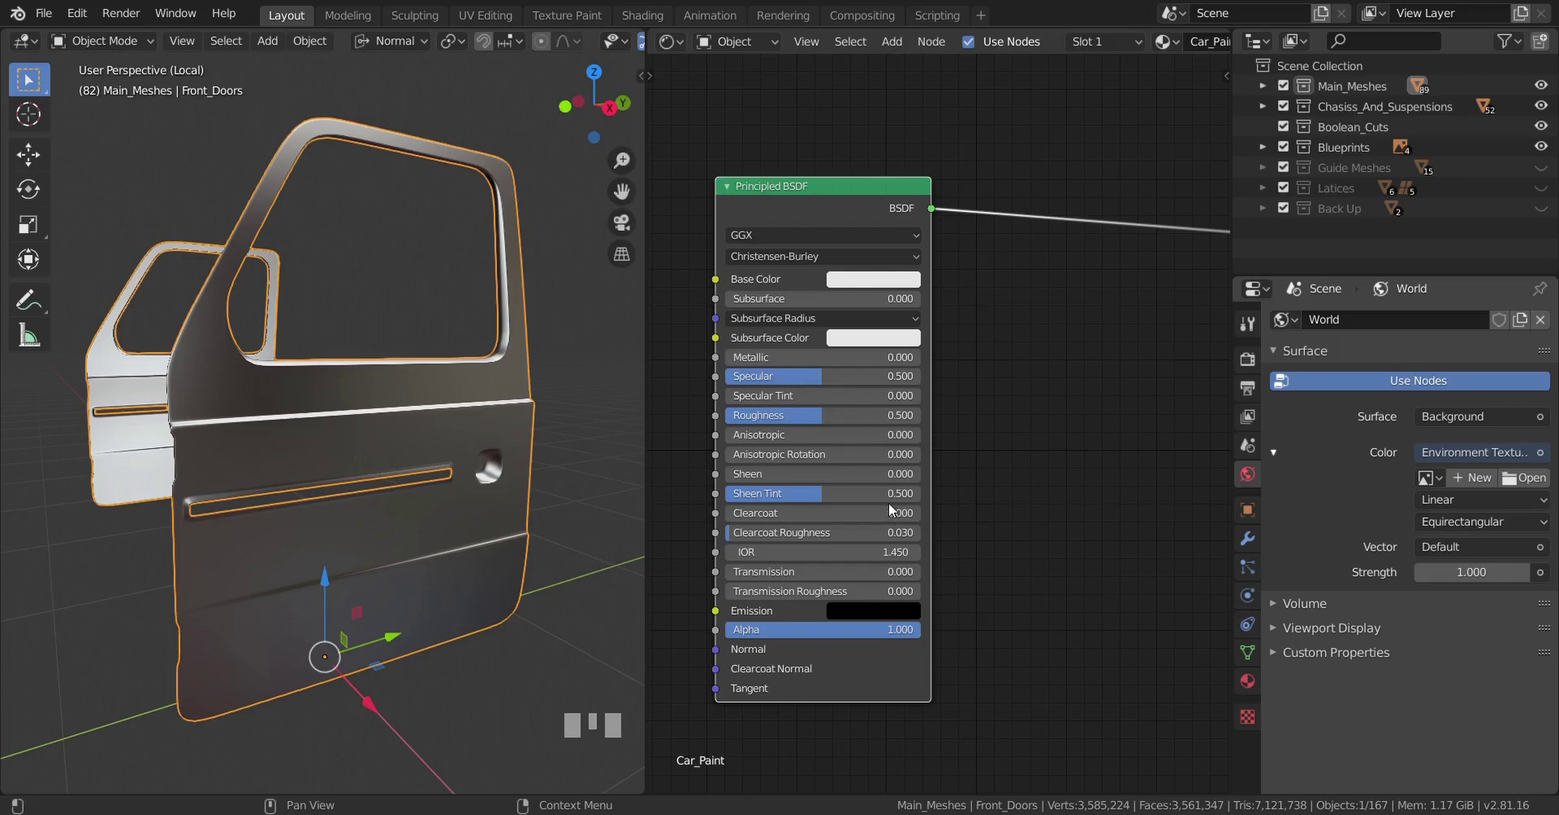
Switch the render engine from Eevee to Cycles in Render Properties.
left_click(766, 413)
scroll("down", 3)
scroll("up", 3)
scroll("down", 3)
scroll("up", 3)
left_click_drag(413, 466, 1254, 365)
left_click(1254, 365)
Scroll down the render settings and expand the Film panel.
scroll("down", 3)
left_click_drag(1484, 317, 1308, 683)
scroll("down", 3)
scroll("down", 3)
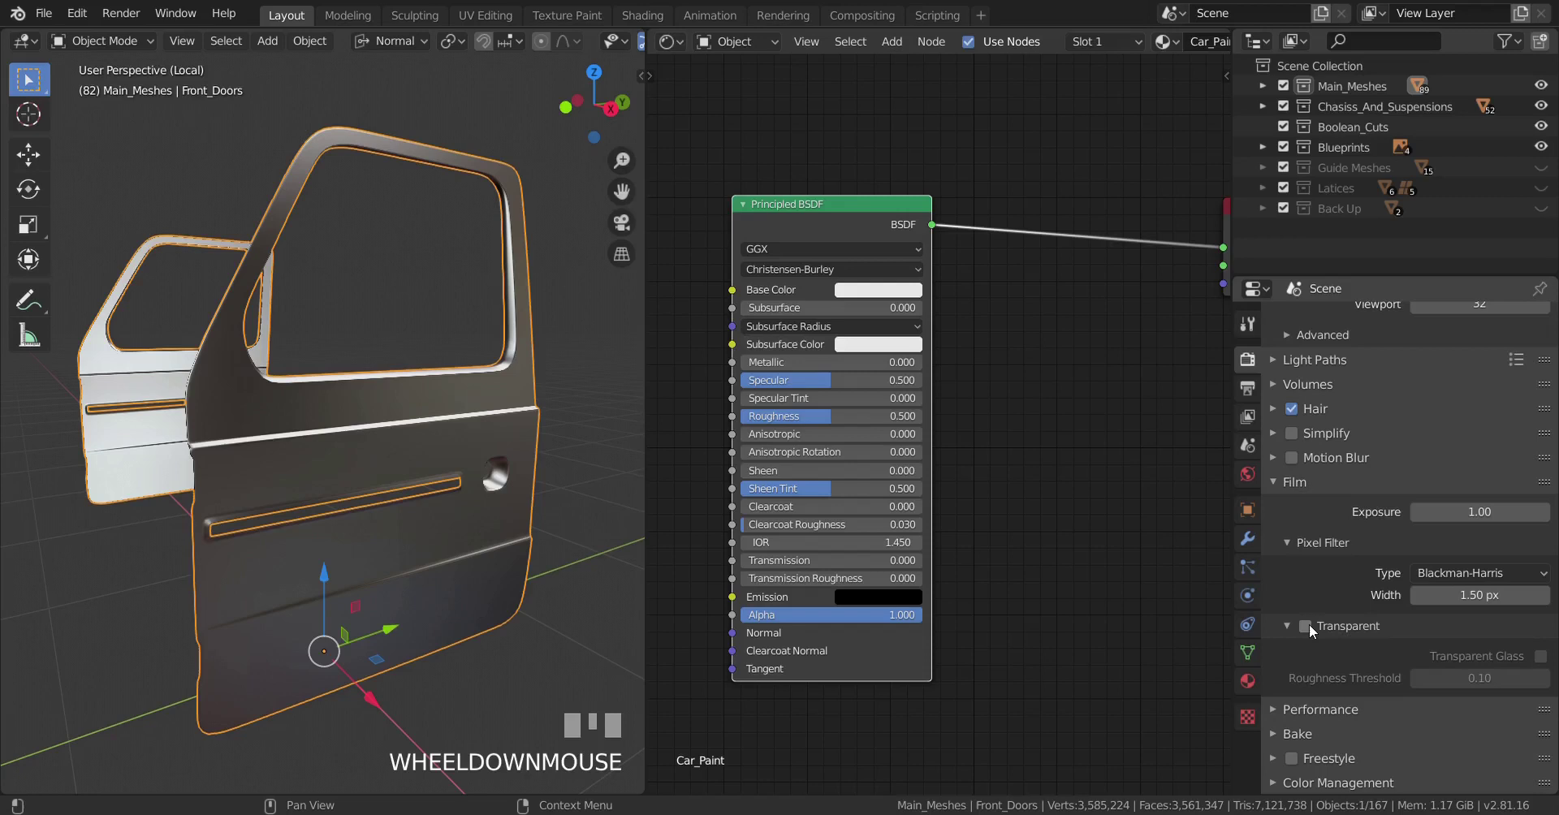
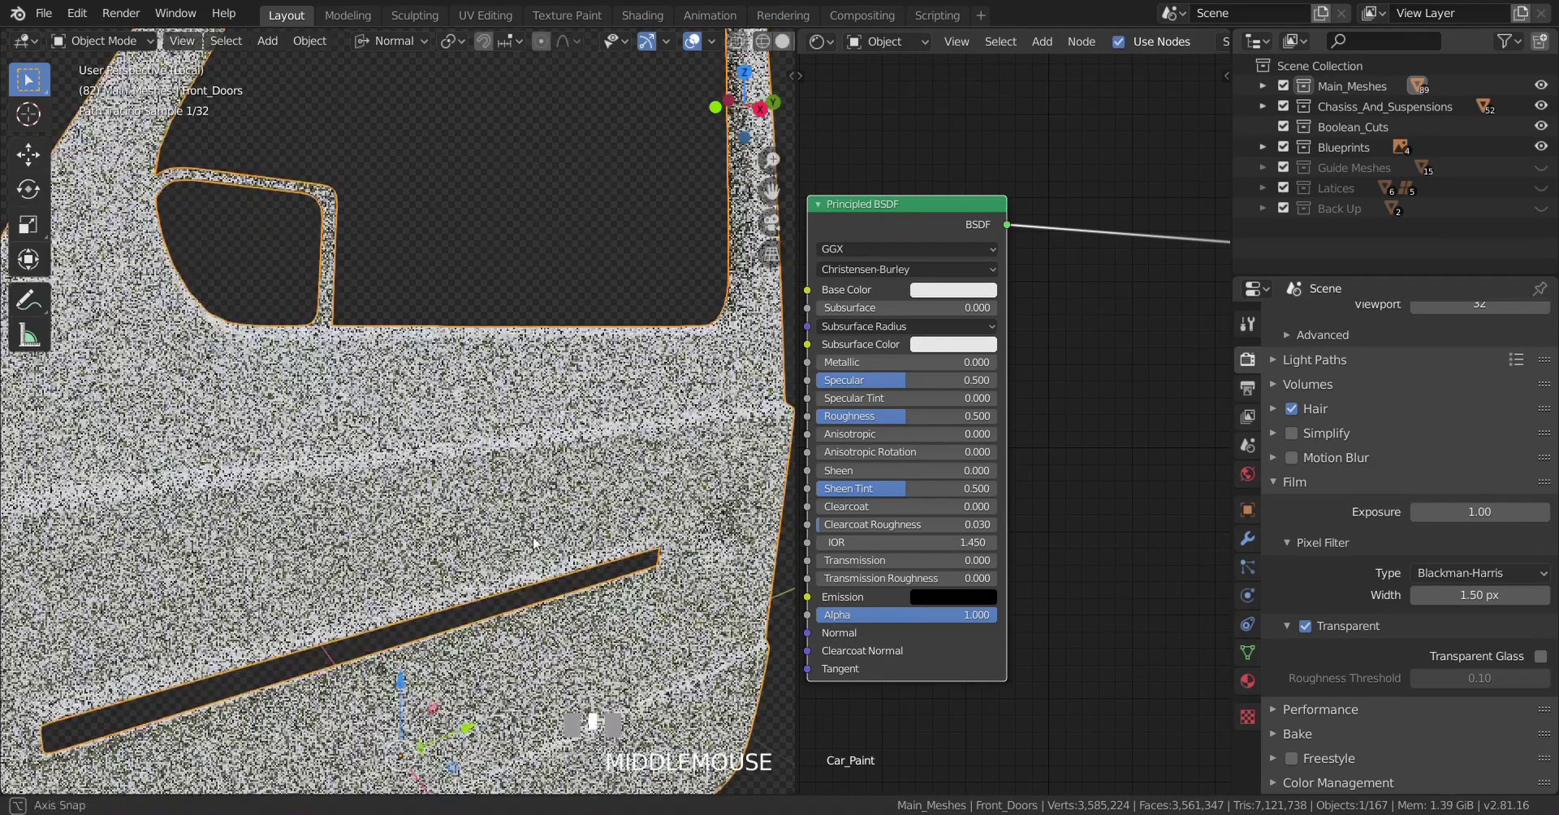
Enable Film Transparent, show the doors in Rendered shading, and set Metallic to 1.
scroll("down", 3)
scroll("up", 3)
scroll("up", 3)
Open Car_Paint's Base Color picker to start tinting the paint blue.
left_click_drag(864, 370, 945, 300)
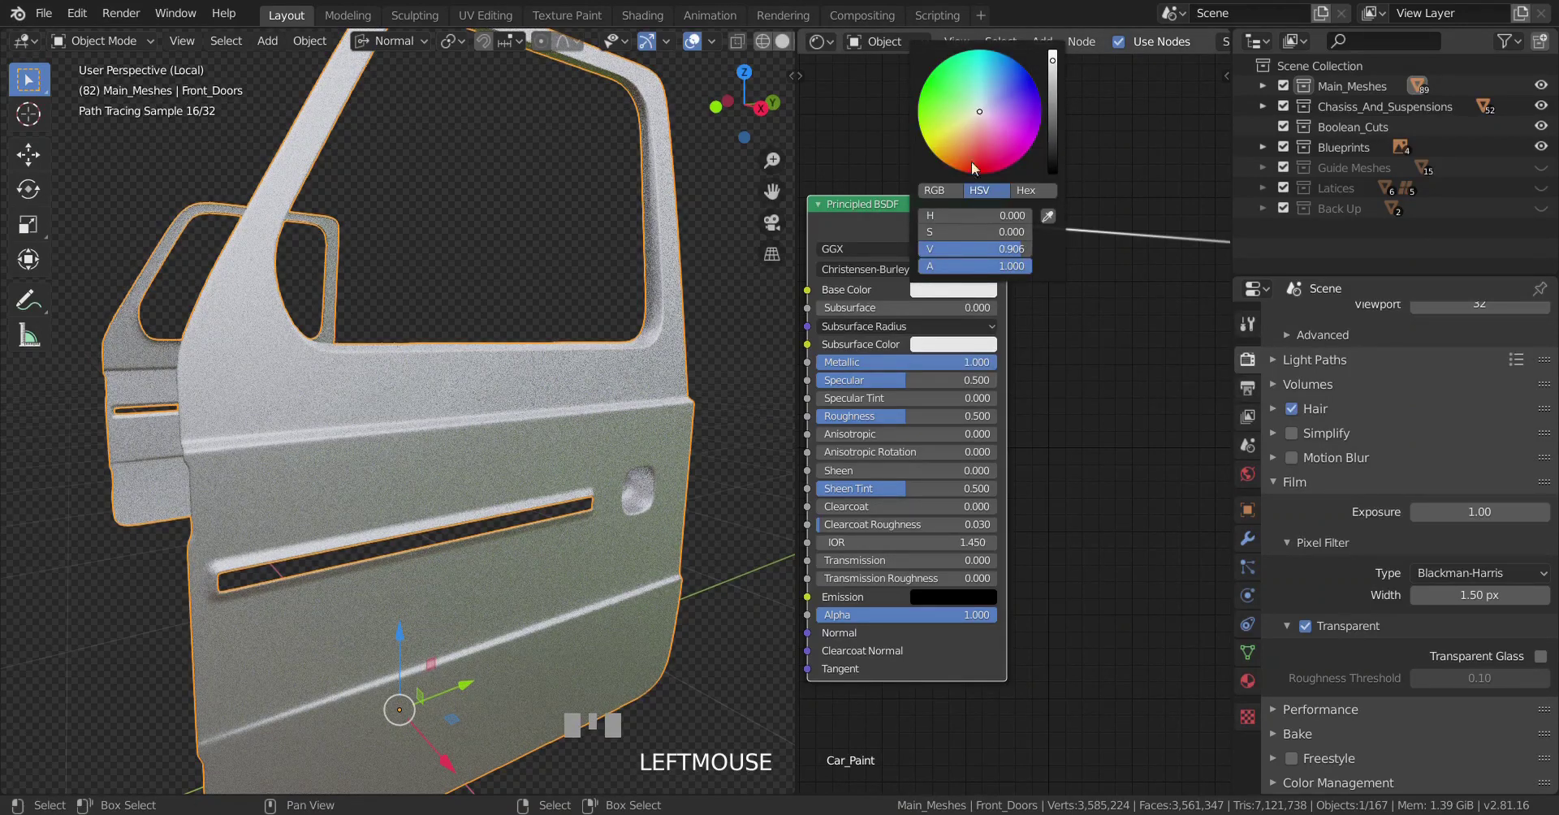
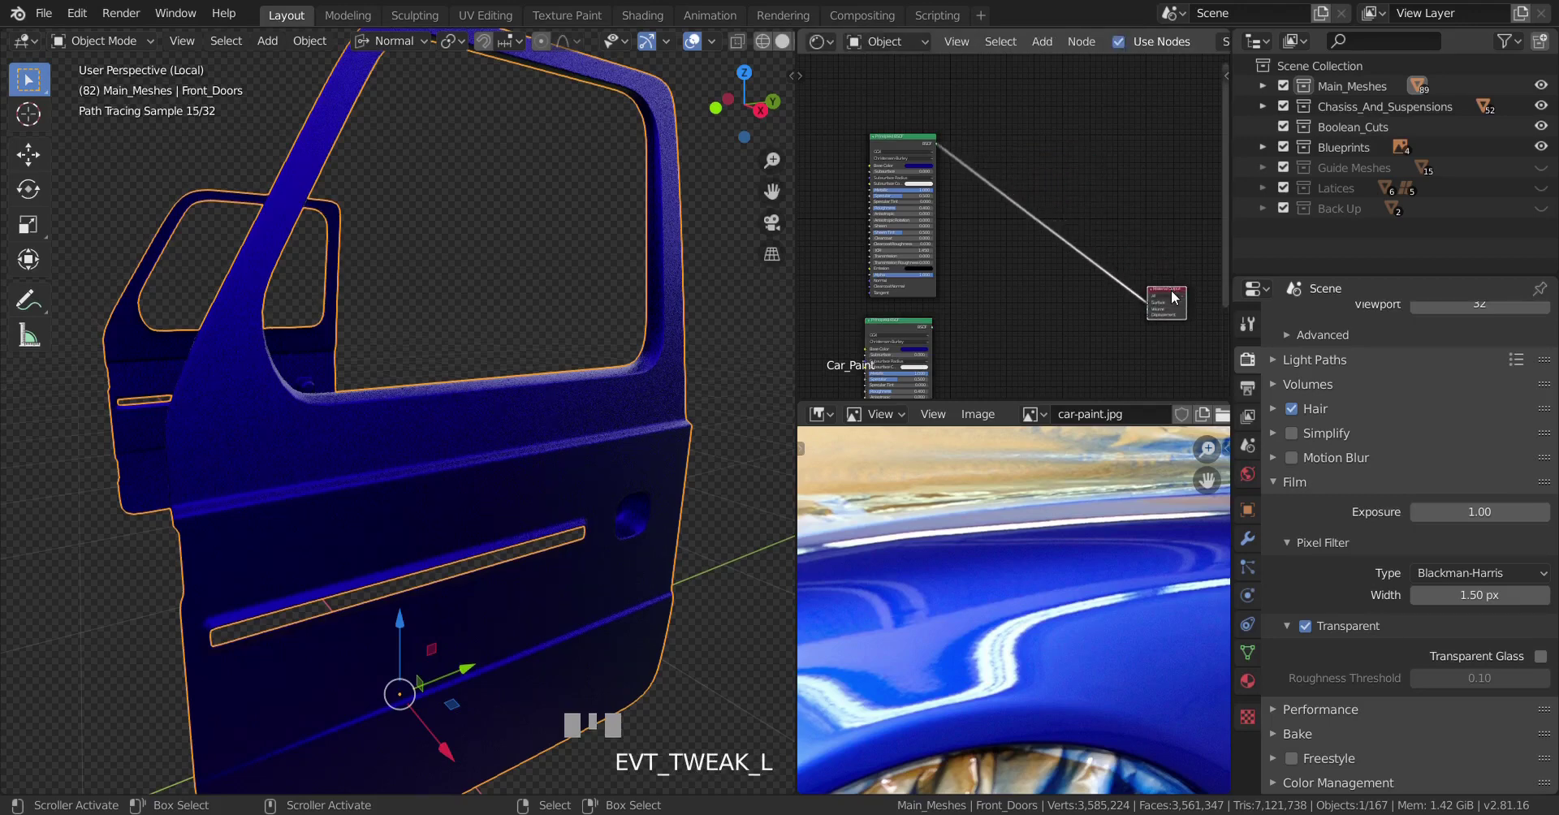
Give the second Principled BSDF a white Base Color, Metallic 1.0 and Roughness 0.
scroll("up", 3)
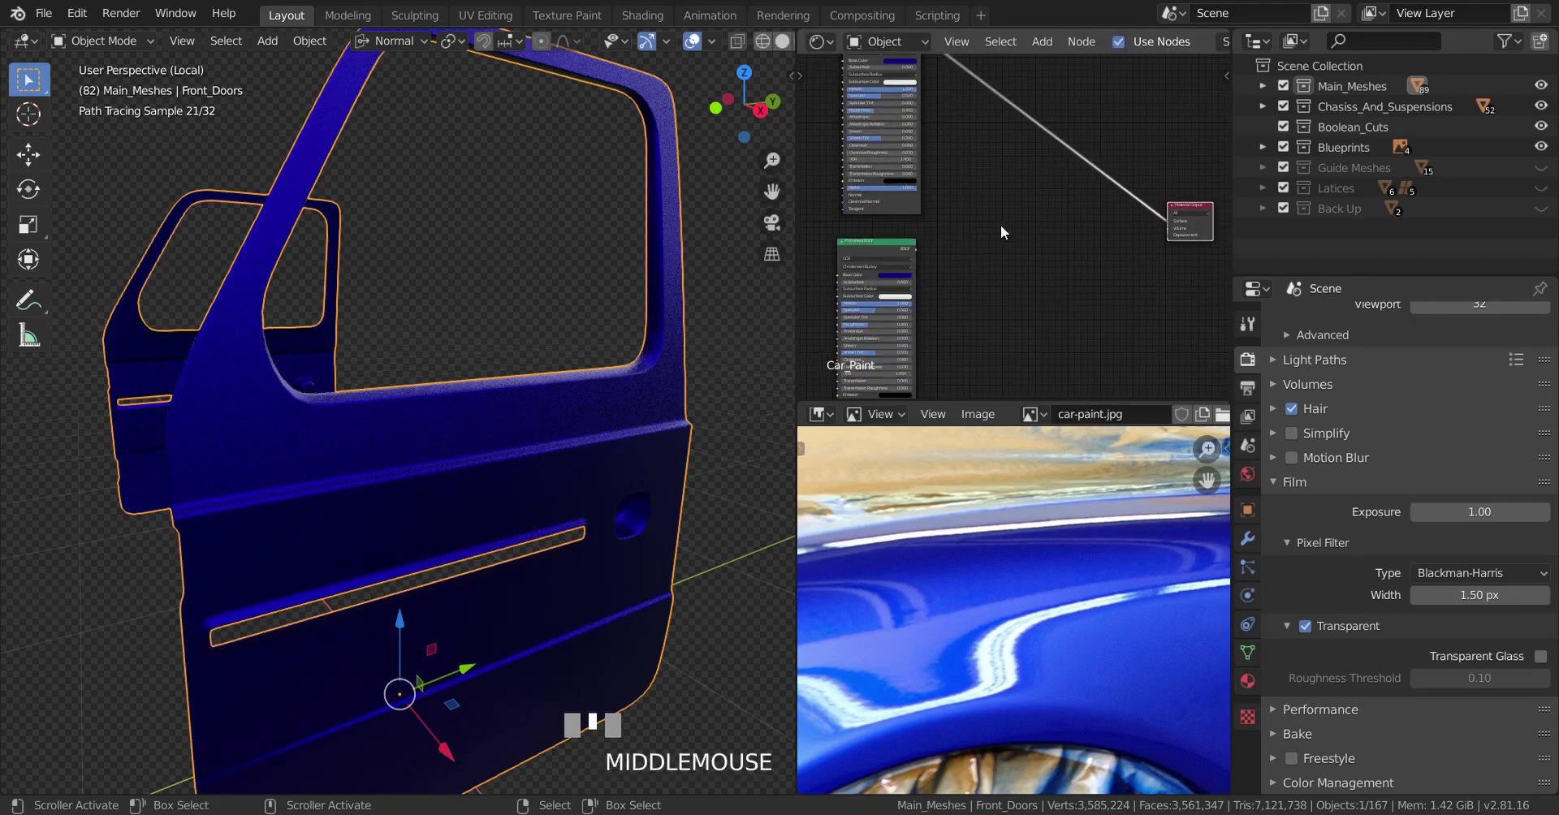
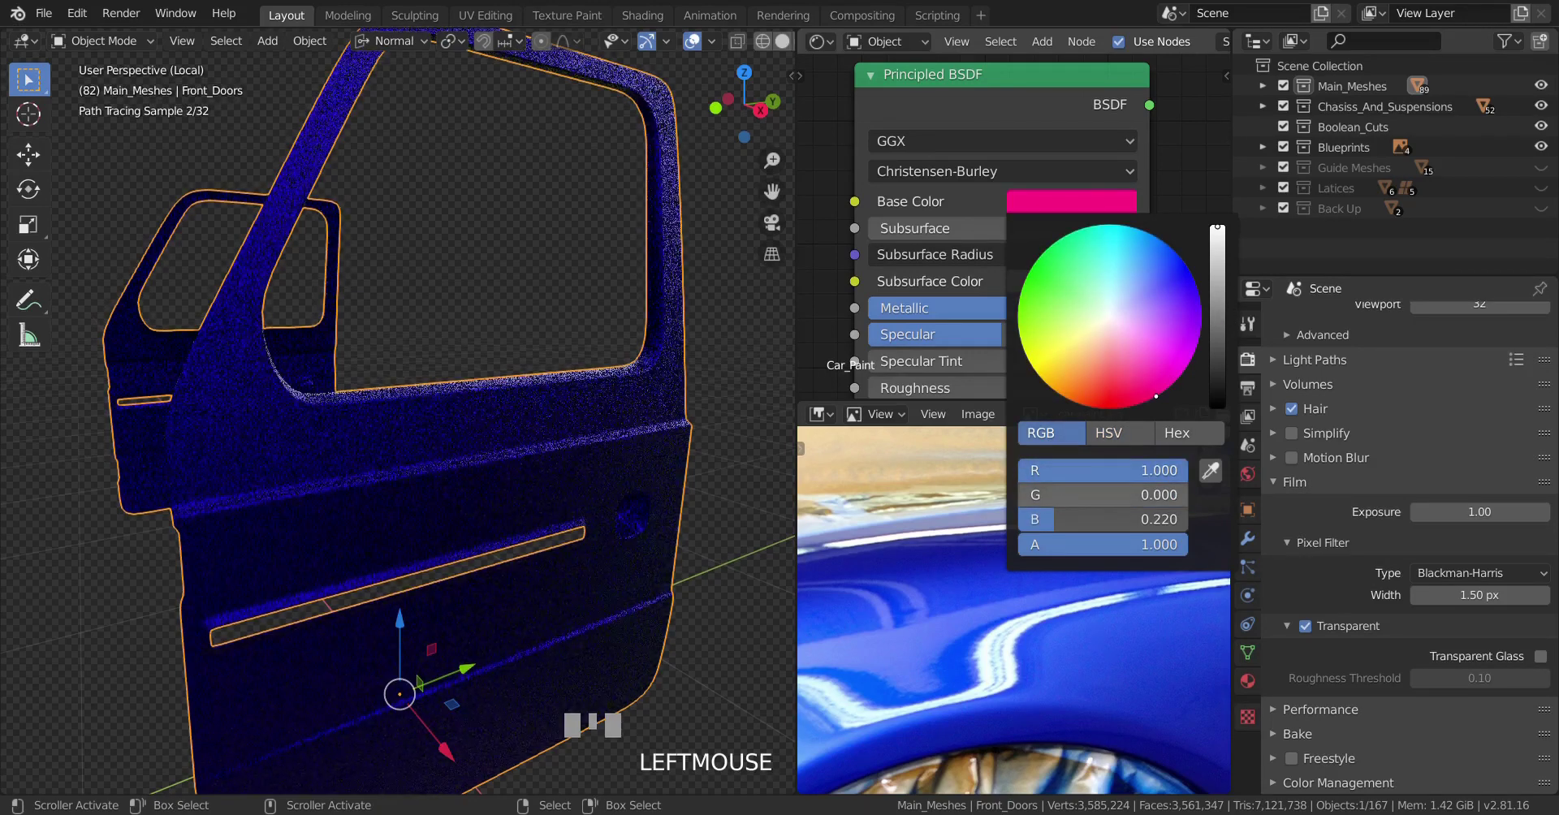
left_click_drag(1195, 525, 914, 306)
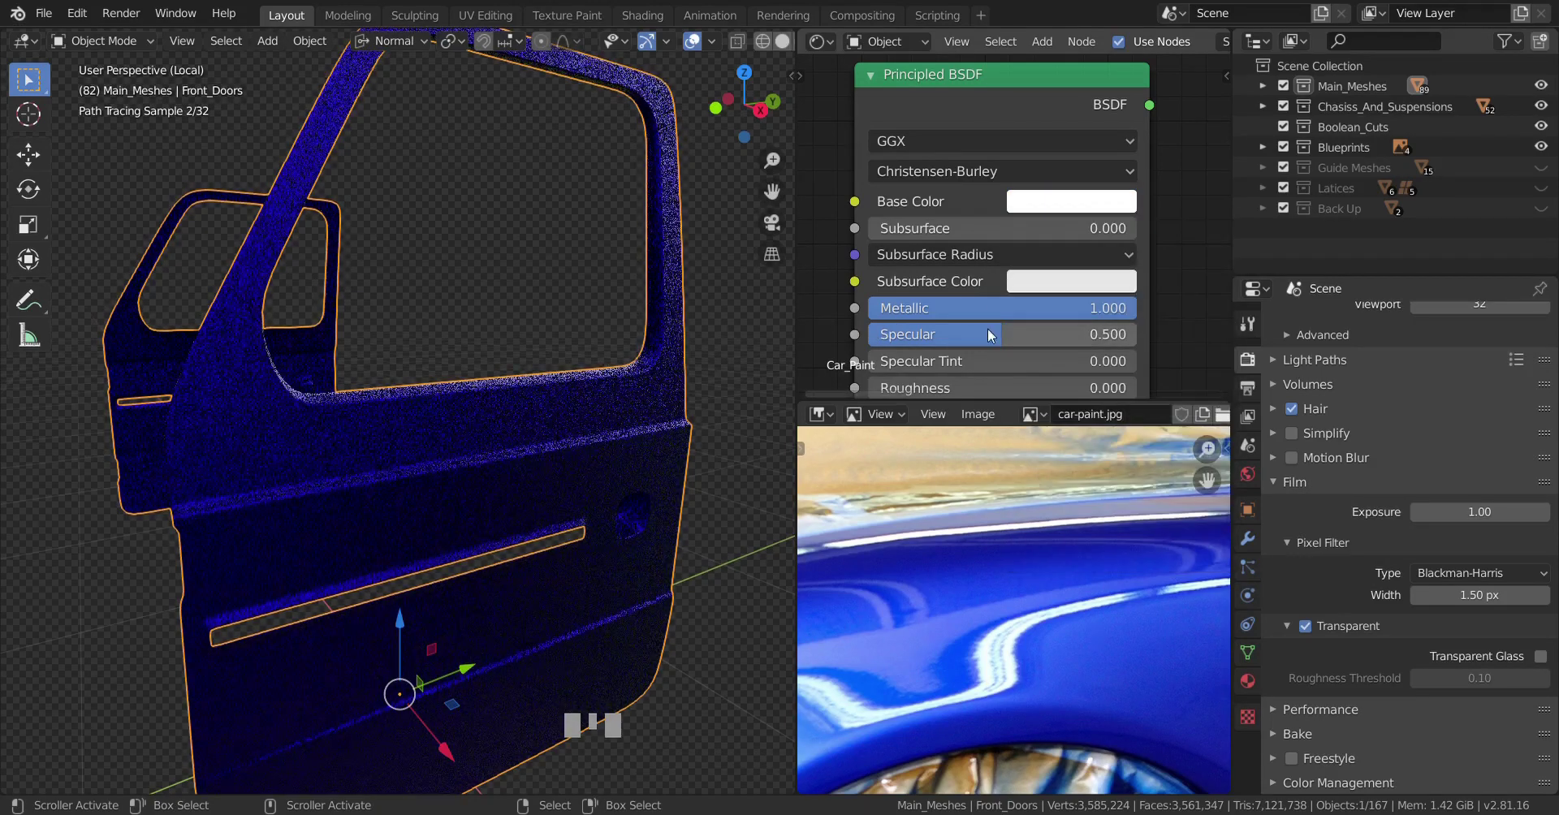
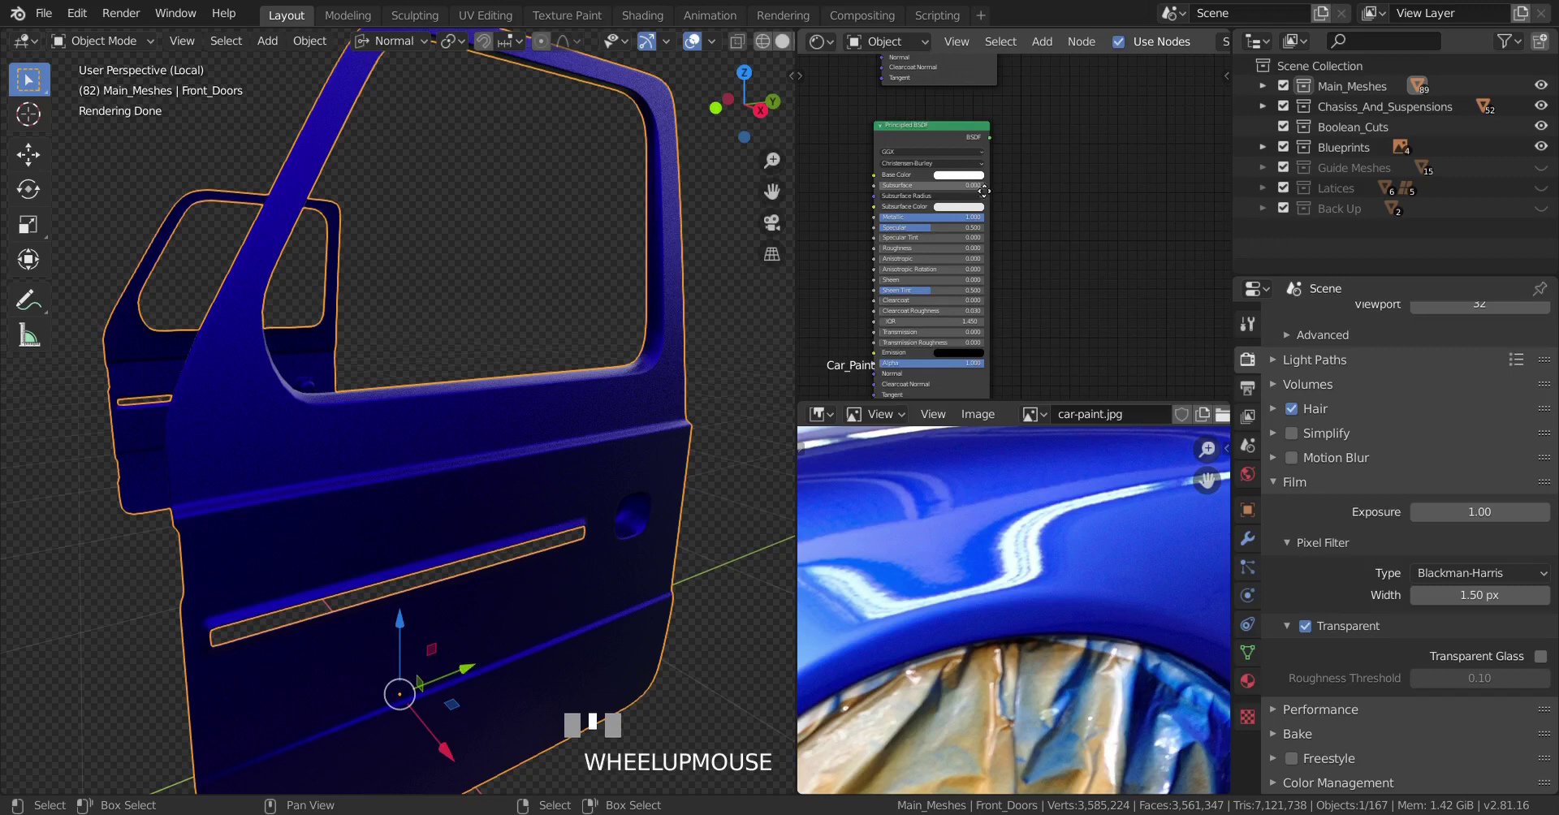
Preview the chrome shader on the doors and add a Mix Shader at factor 0.500.
left_click_drag(1017, 222, 963, 251)
scroll("down", 3)
scroll("up", 3)
scroll("up", 3)
scroll("up", 3)
scroll("up", 3)
scroll("down", 3)
scroll("down", 3)
scroll("down", 3)
scroll("up", 3)
left_click(963, 251)
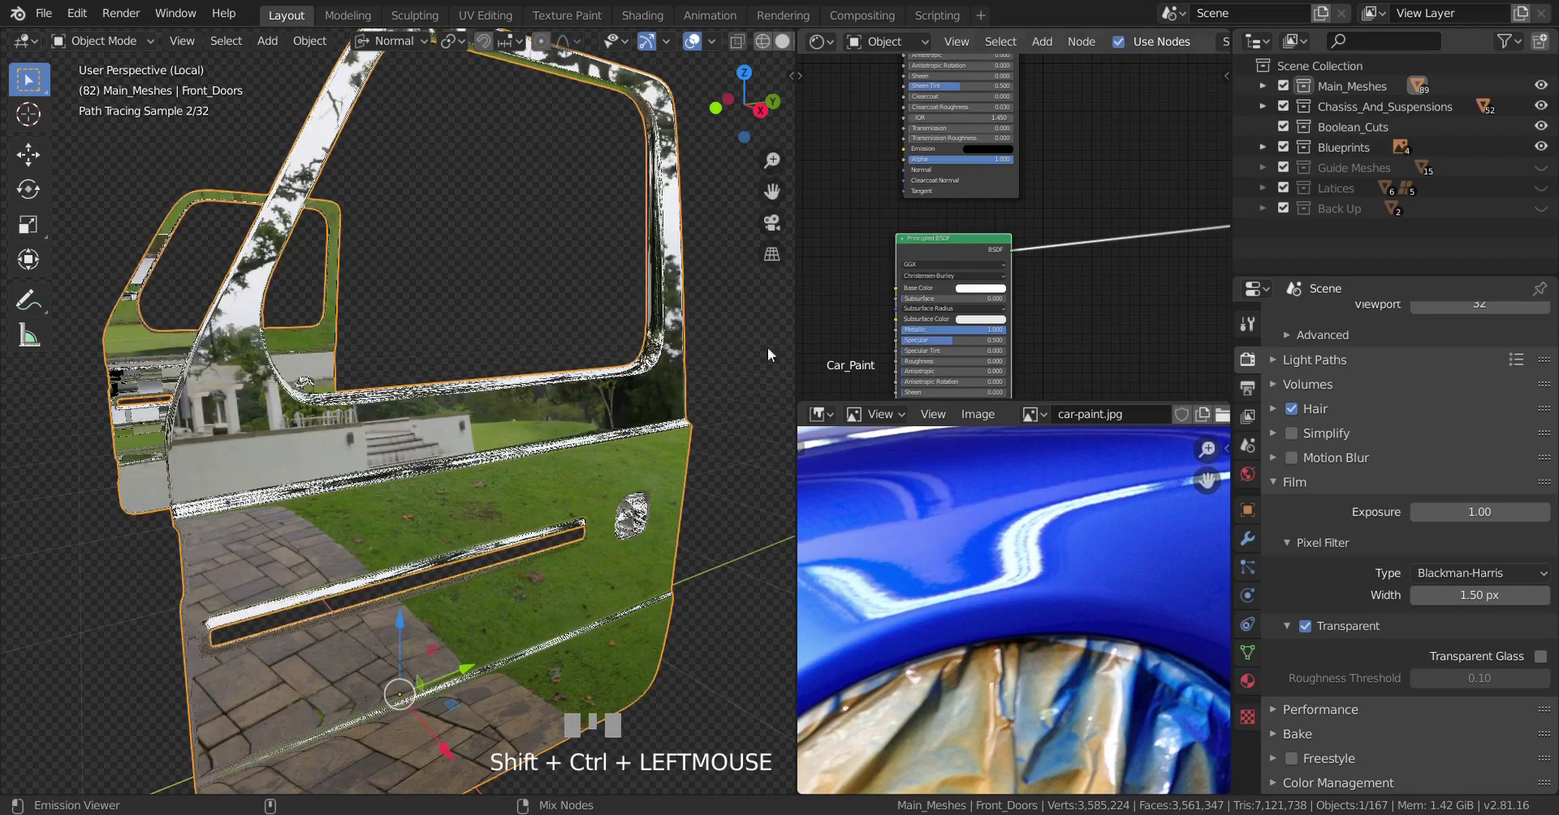
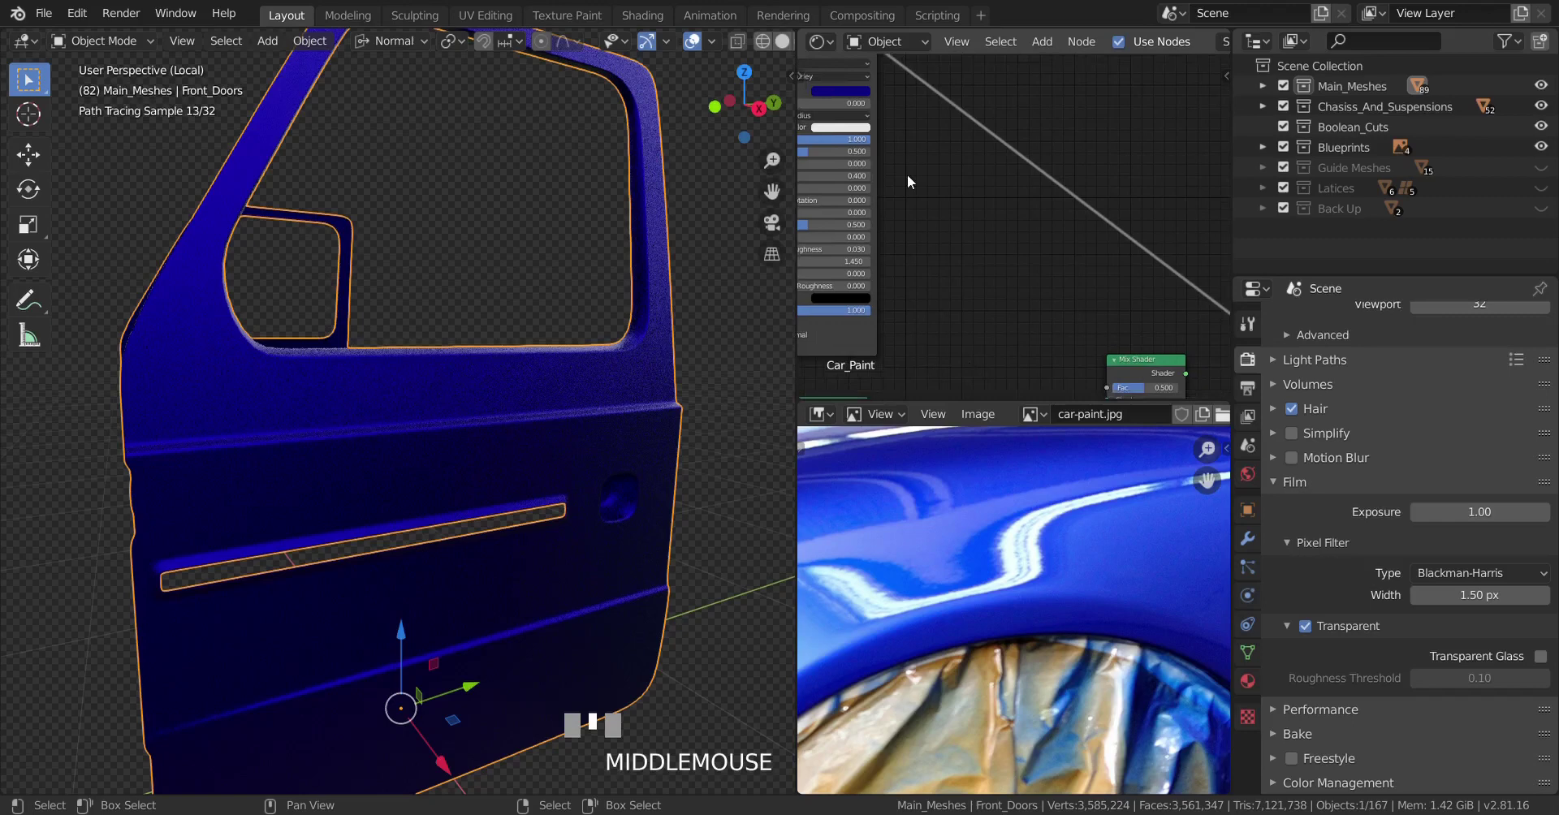
Wire a paint shader into the Mix Shader and pick a dark blue Base Color.
left_click_drag(911, 88, 921, 97)
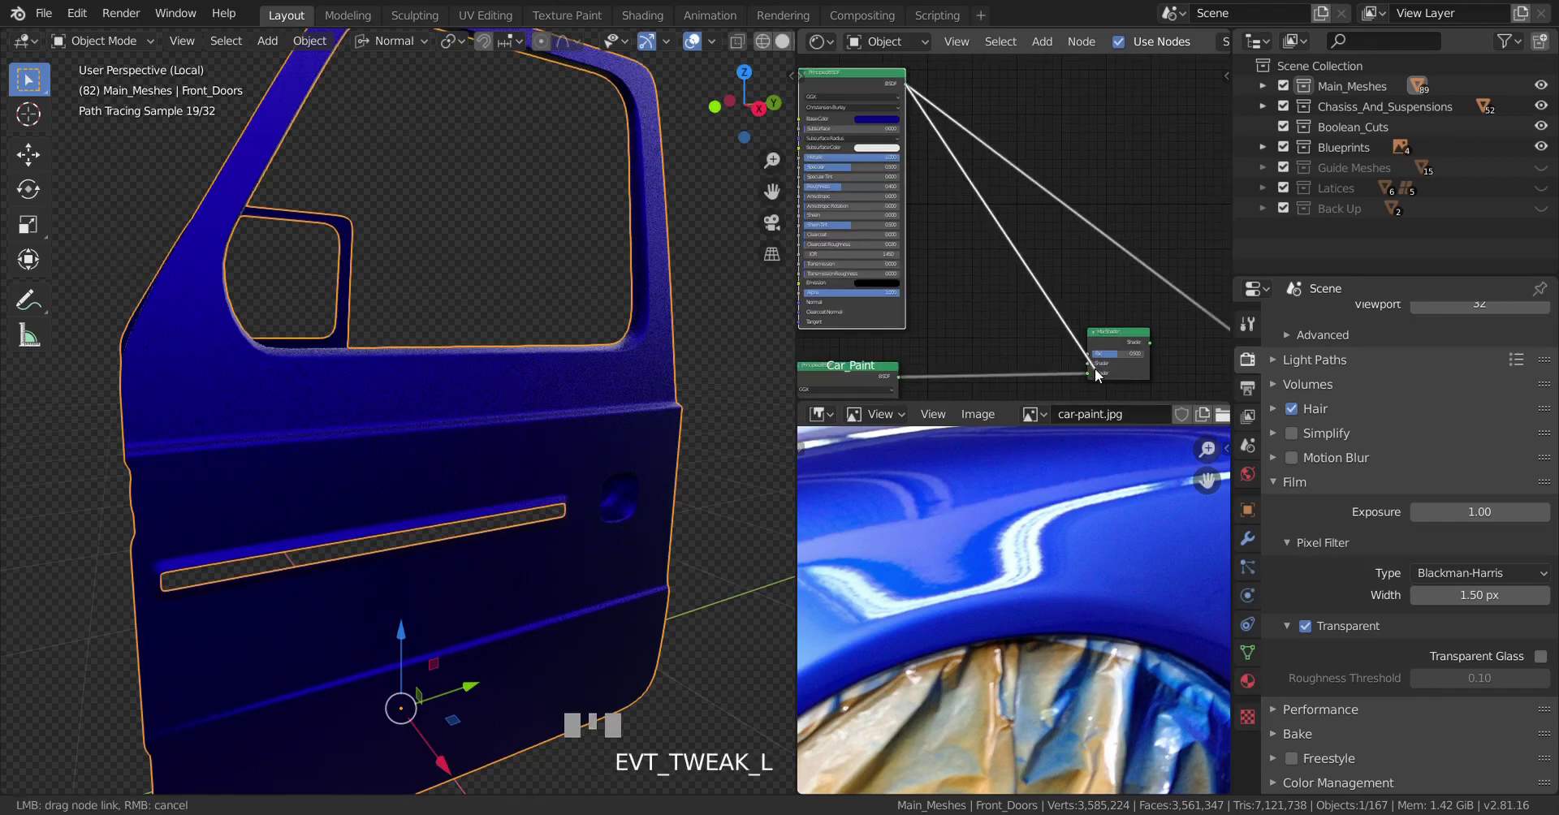
left_click(1117, 335)
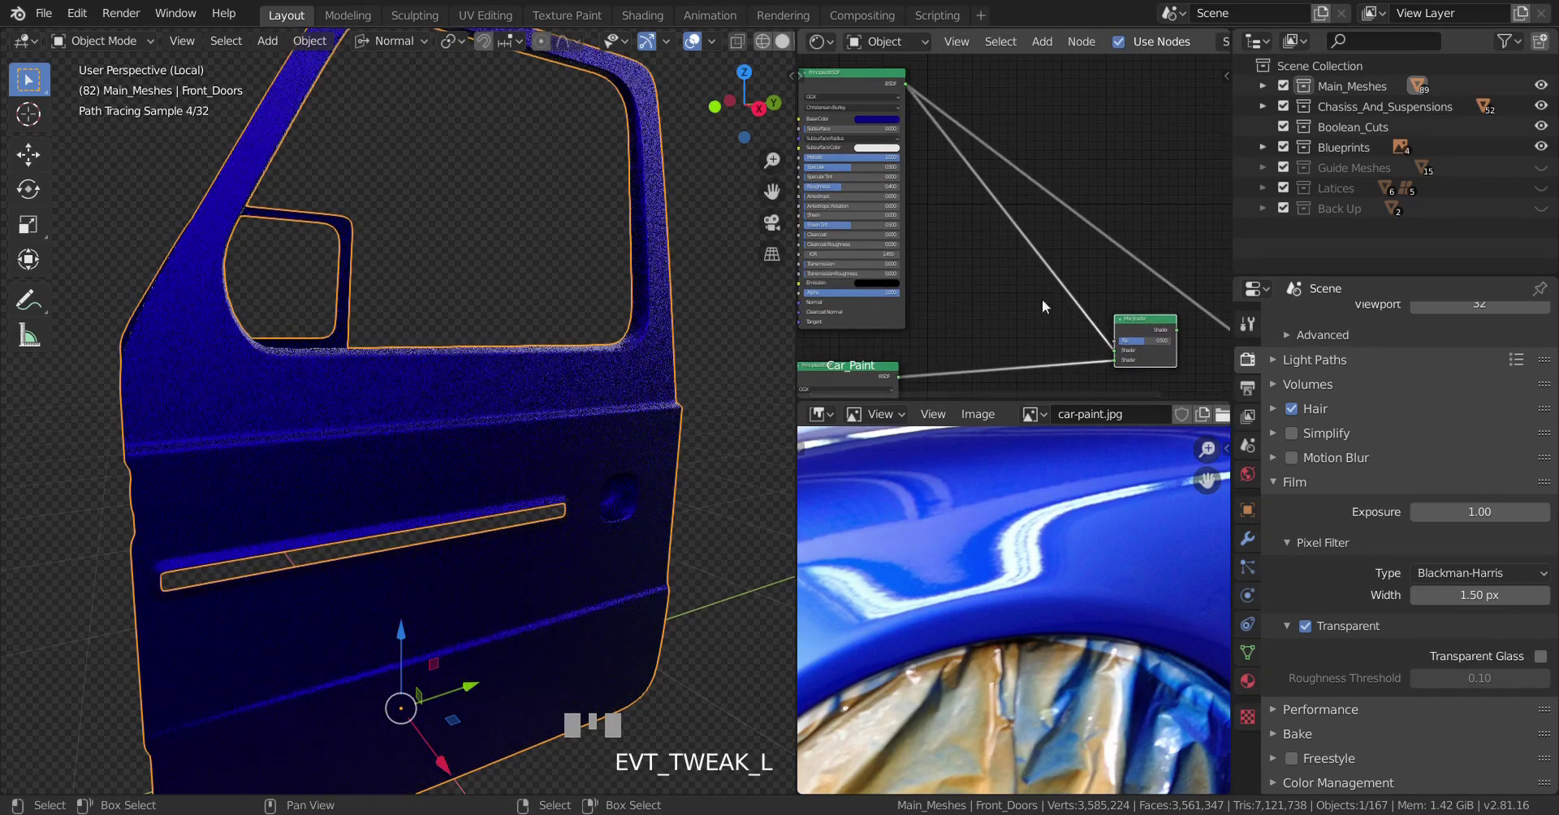
key("shift+a")
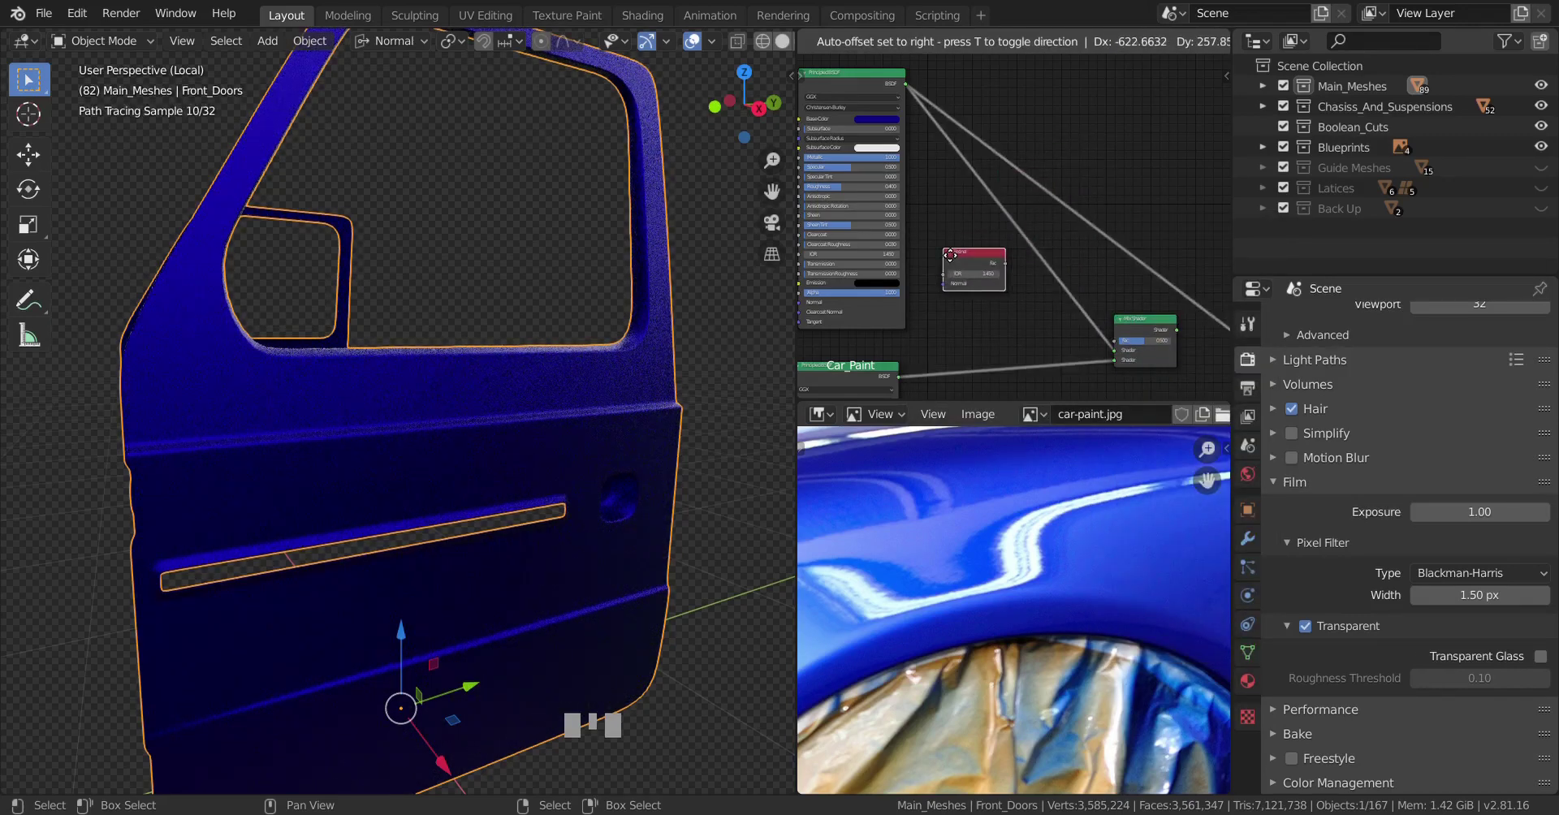
Add a Fresnel node and link it into the Mix Shader.
left_click(972, 258)
left_click(1013, 265)
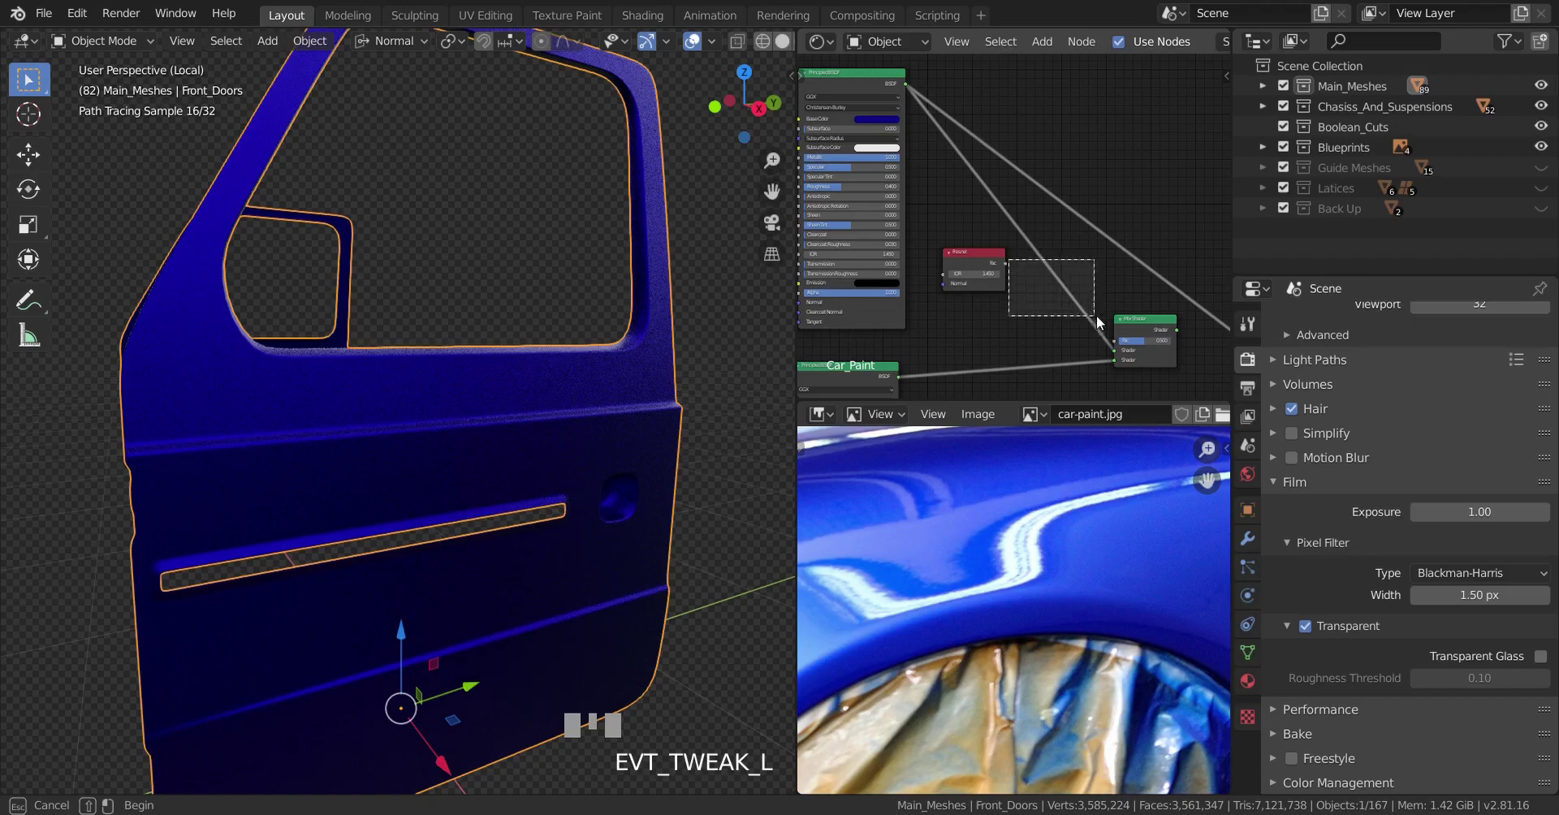
left_click_drag(1011, 268, 1039, 281)
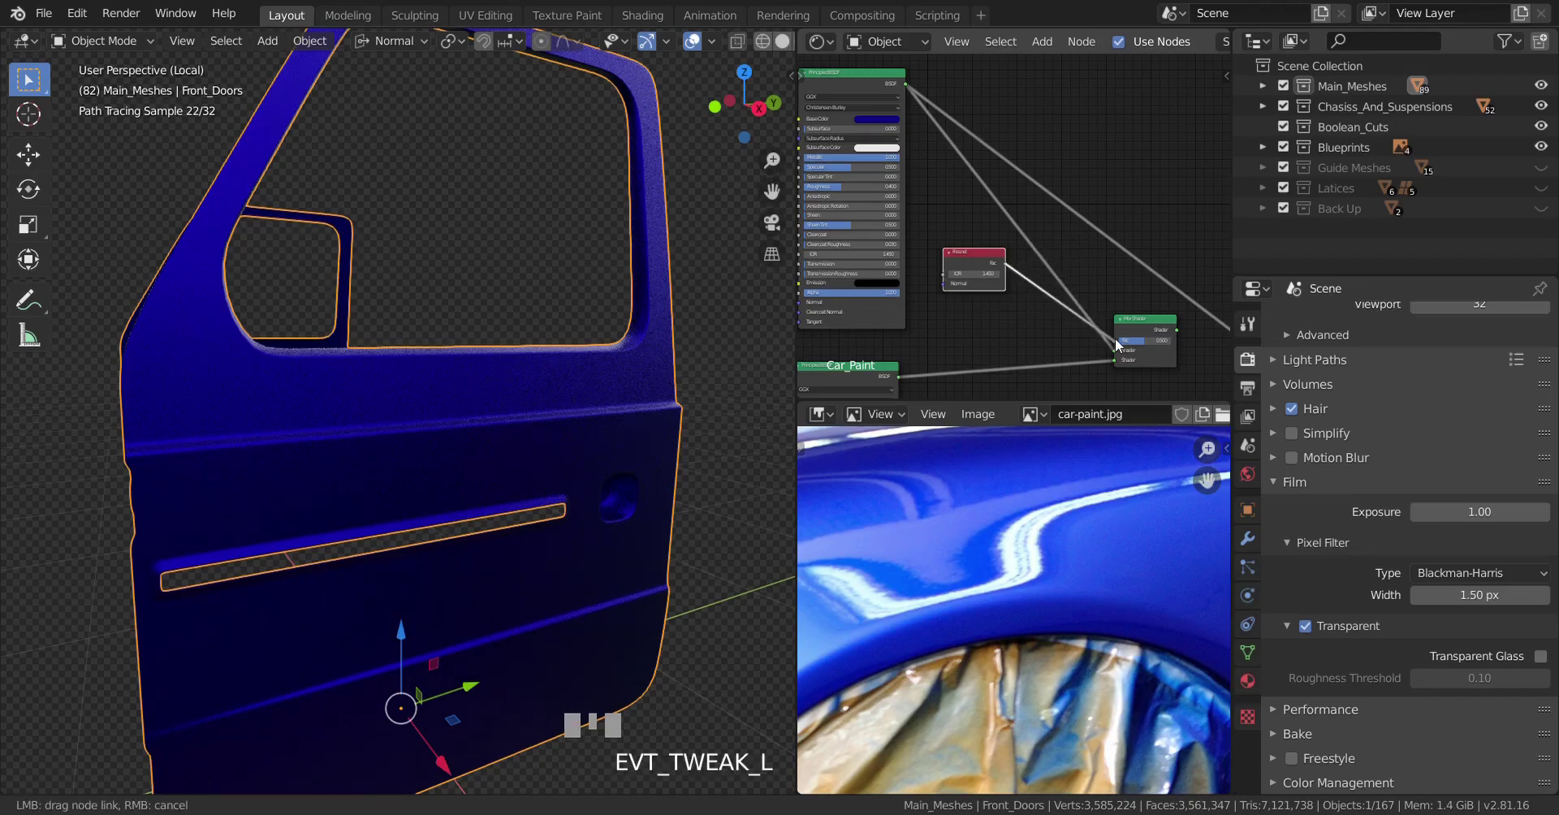
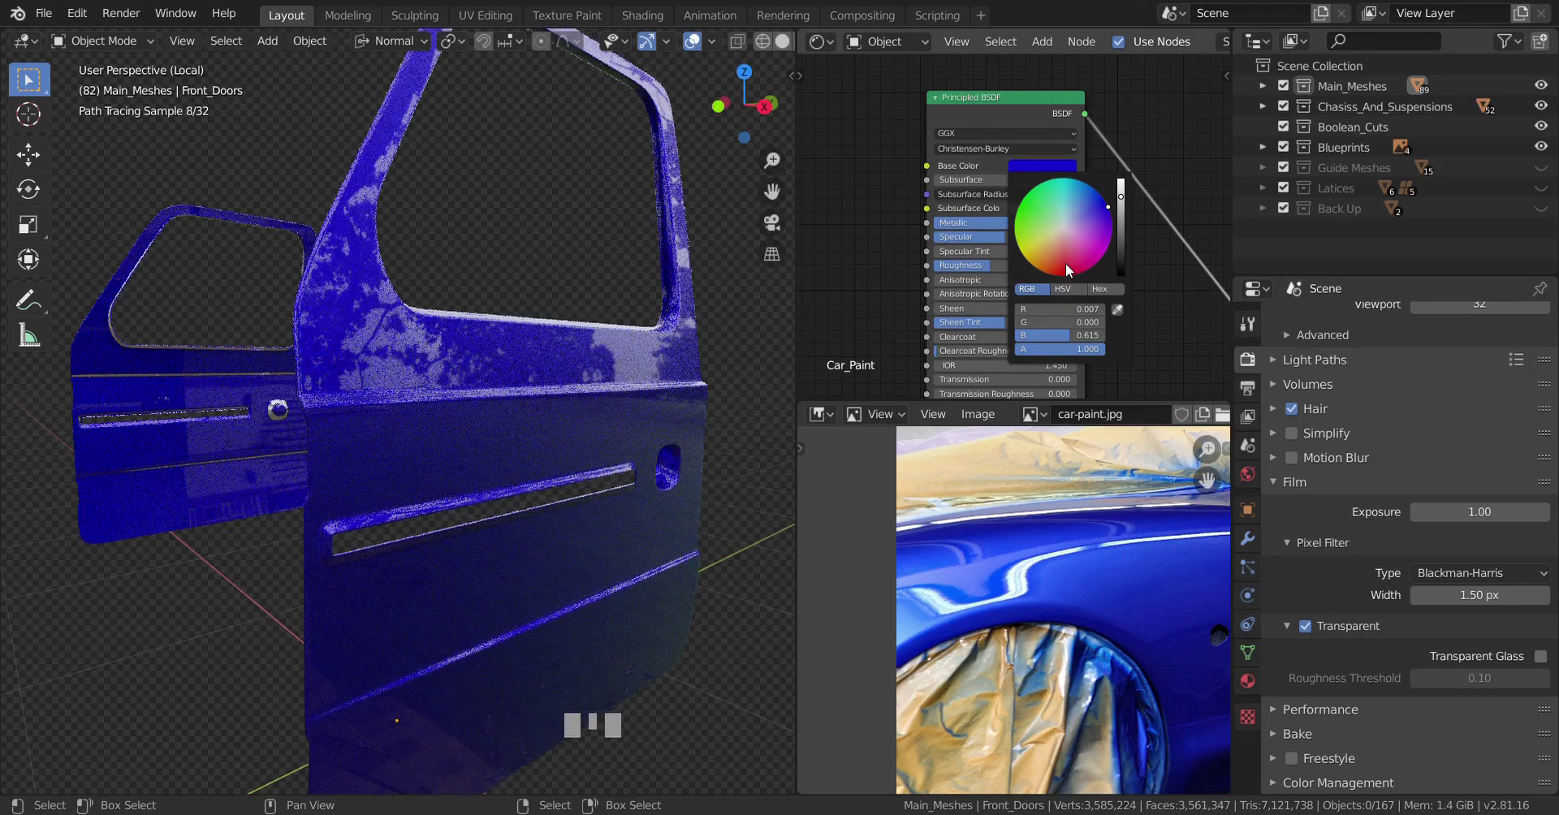
Raise the Base Color's blue to about 0.8 for a vivid glossy paint.
left_click(1056, 169)
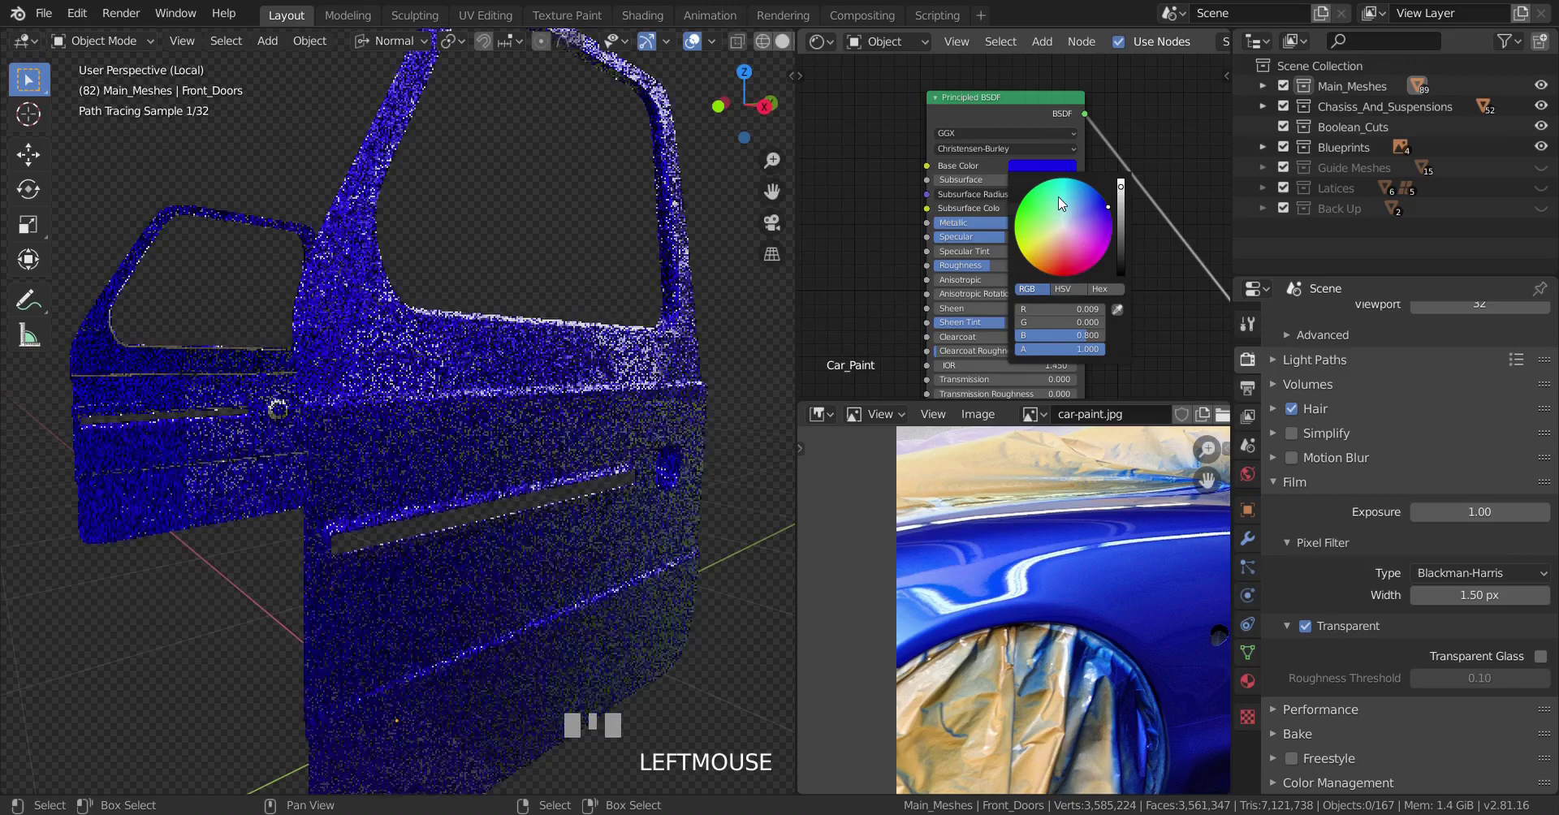
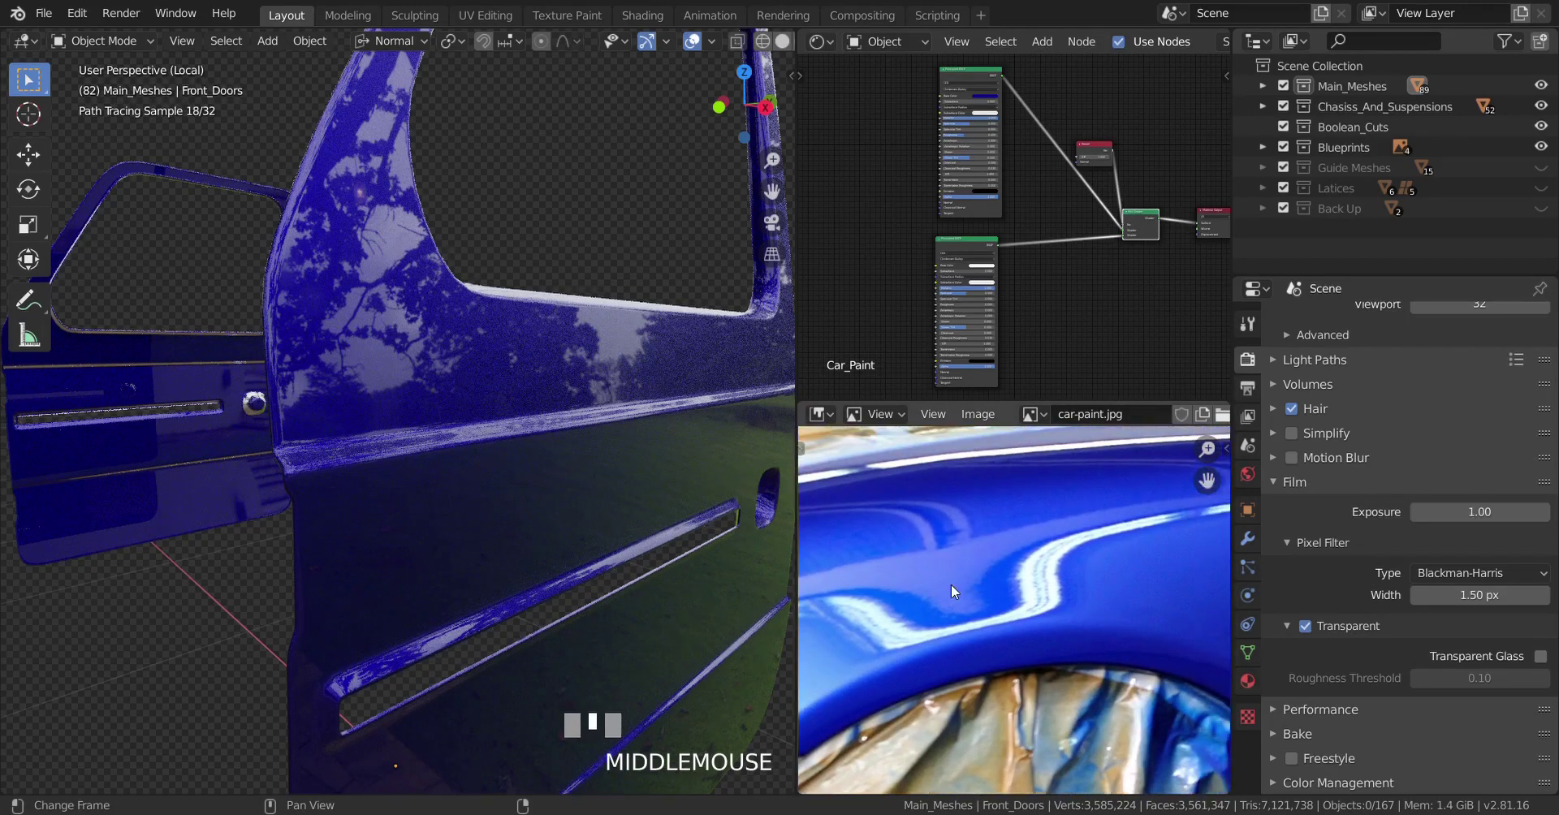
Add a Noise Texture node to the Car_Paint tree via the Shift+A add menu.
scroll("up", 3)
scroll("down", 3)
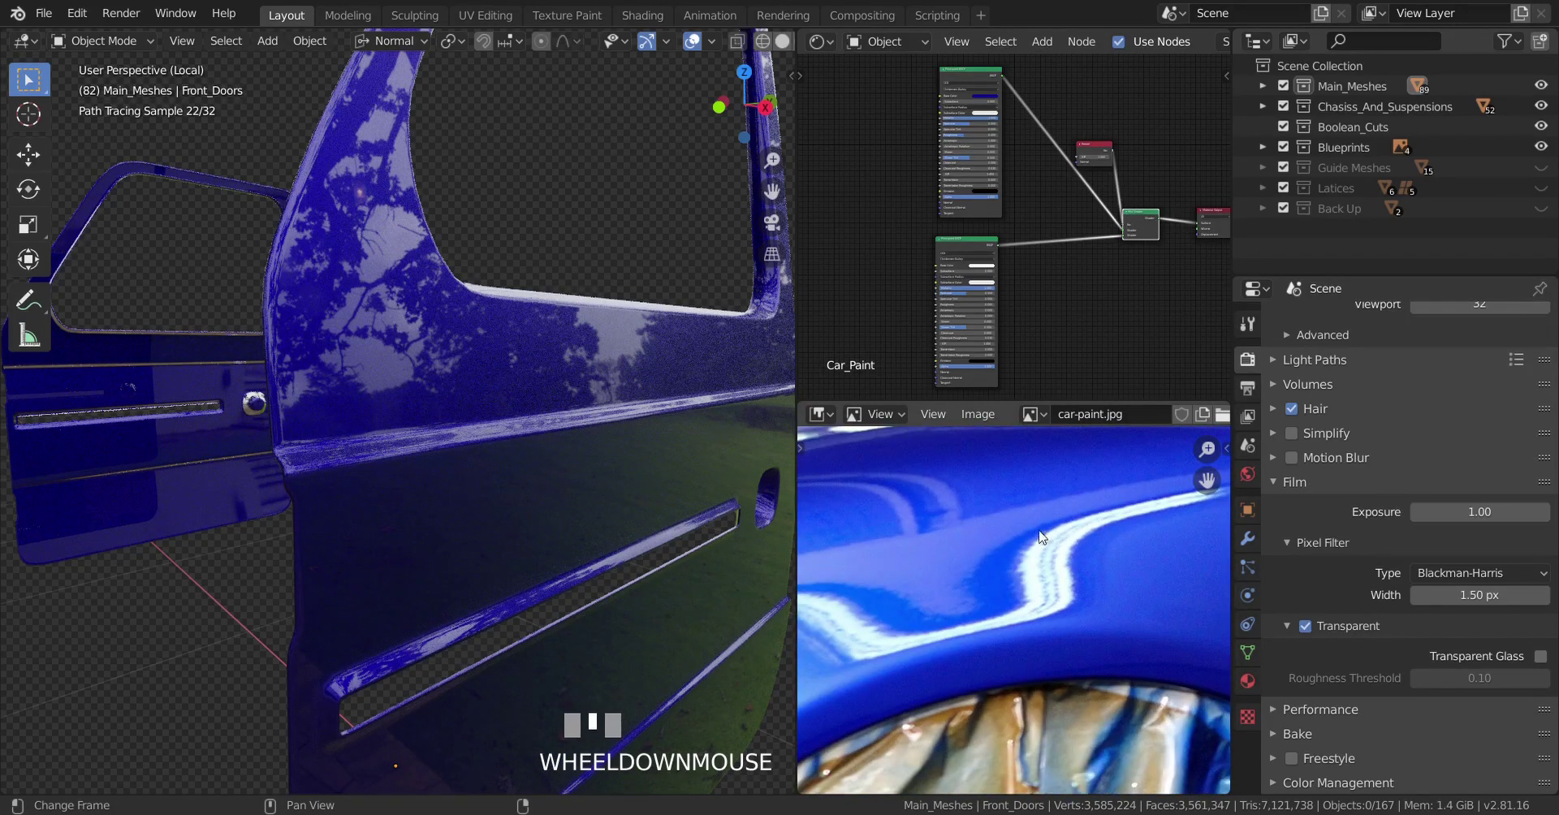
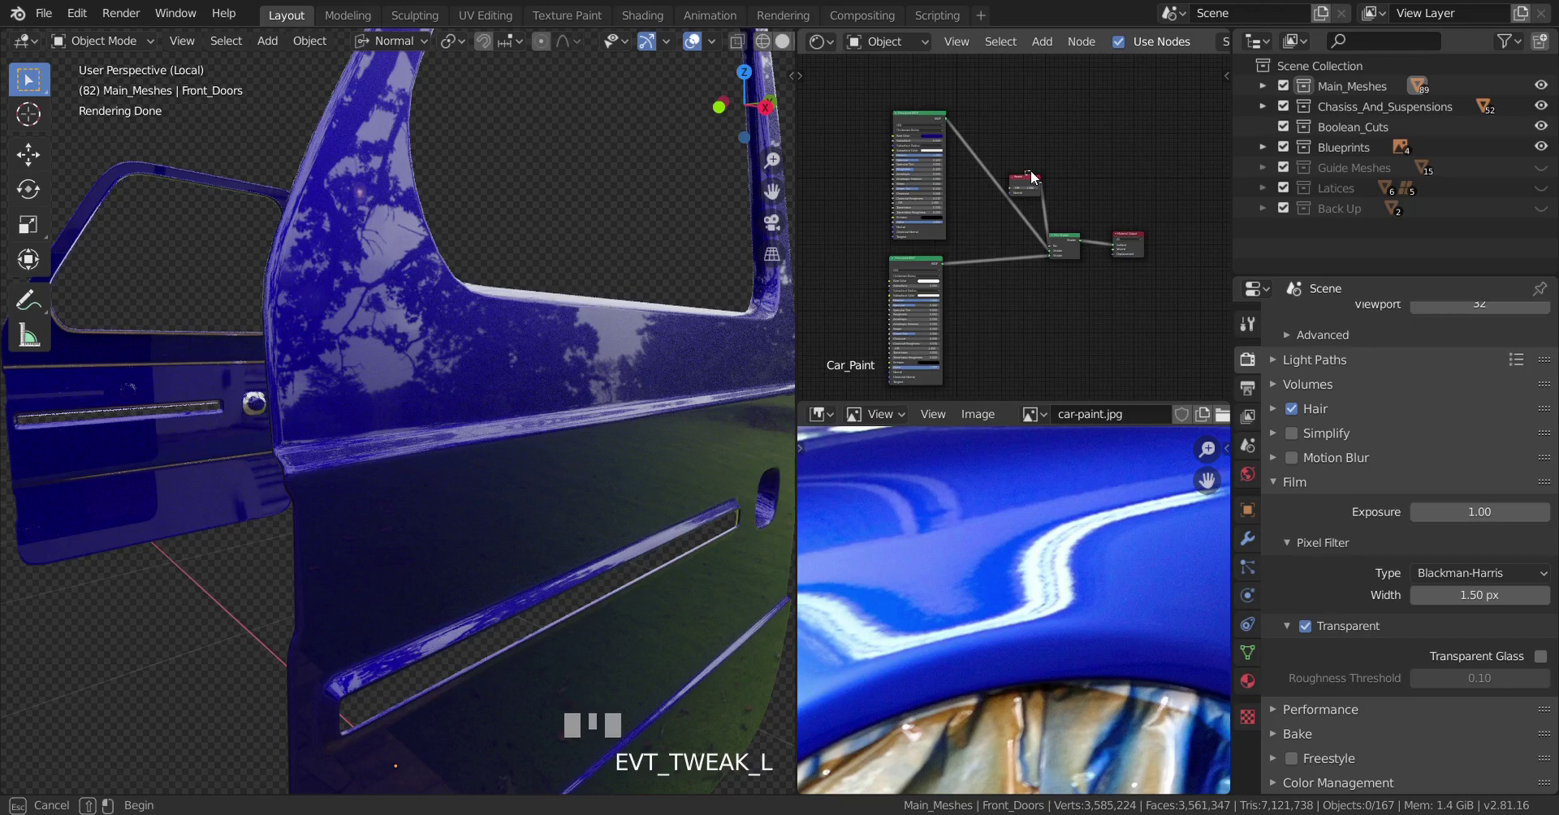
left_click(1031, 184)
middle_click(957, 304)
scroll("up", 3)
left_click_drag(890, 301, 936, 255)
scroll("down", 3)
scroll("up", 3)
key("shift+a")
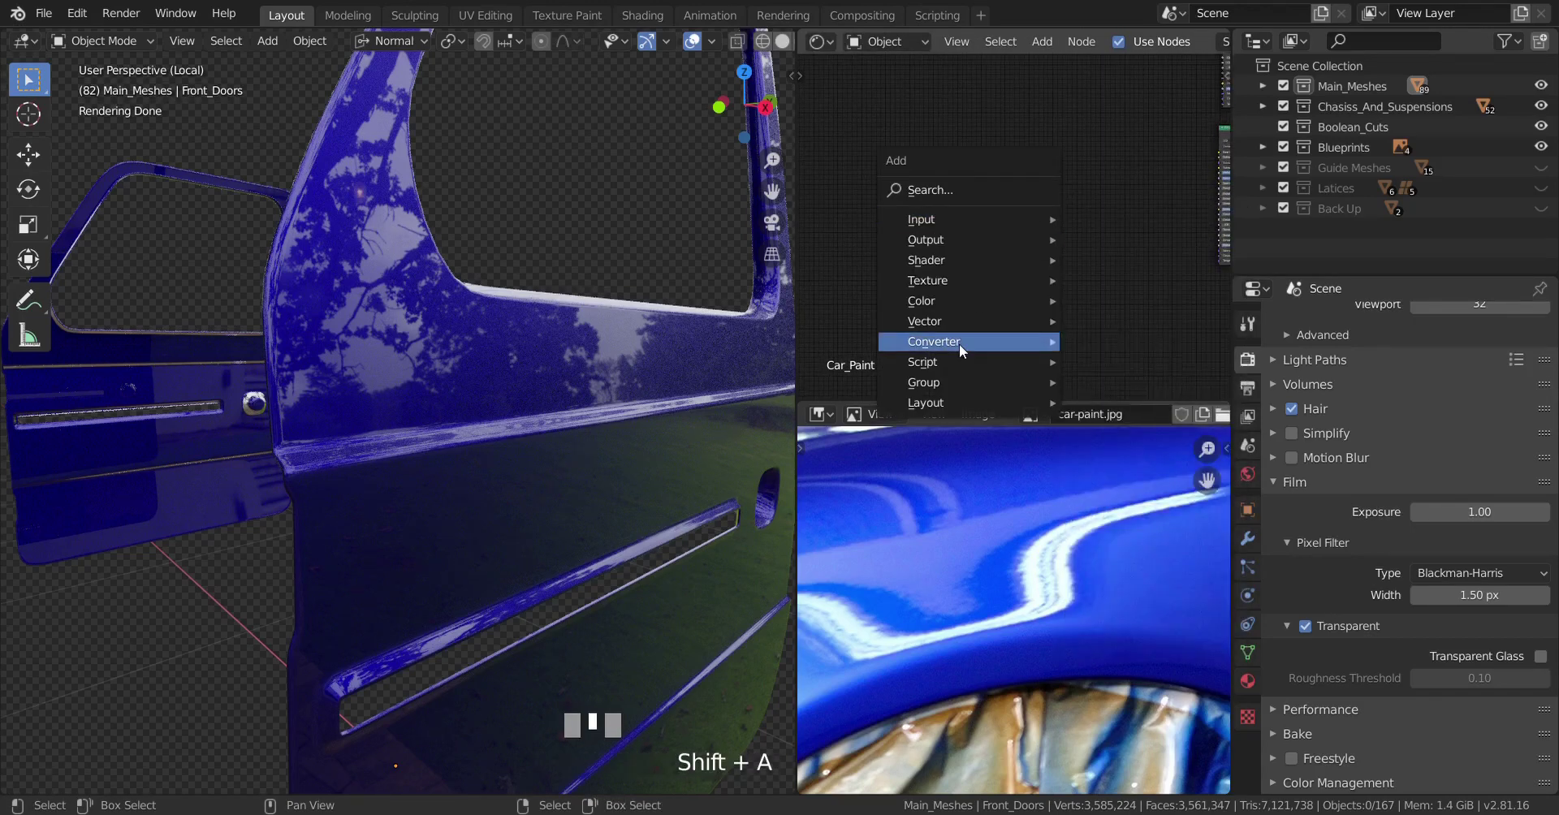
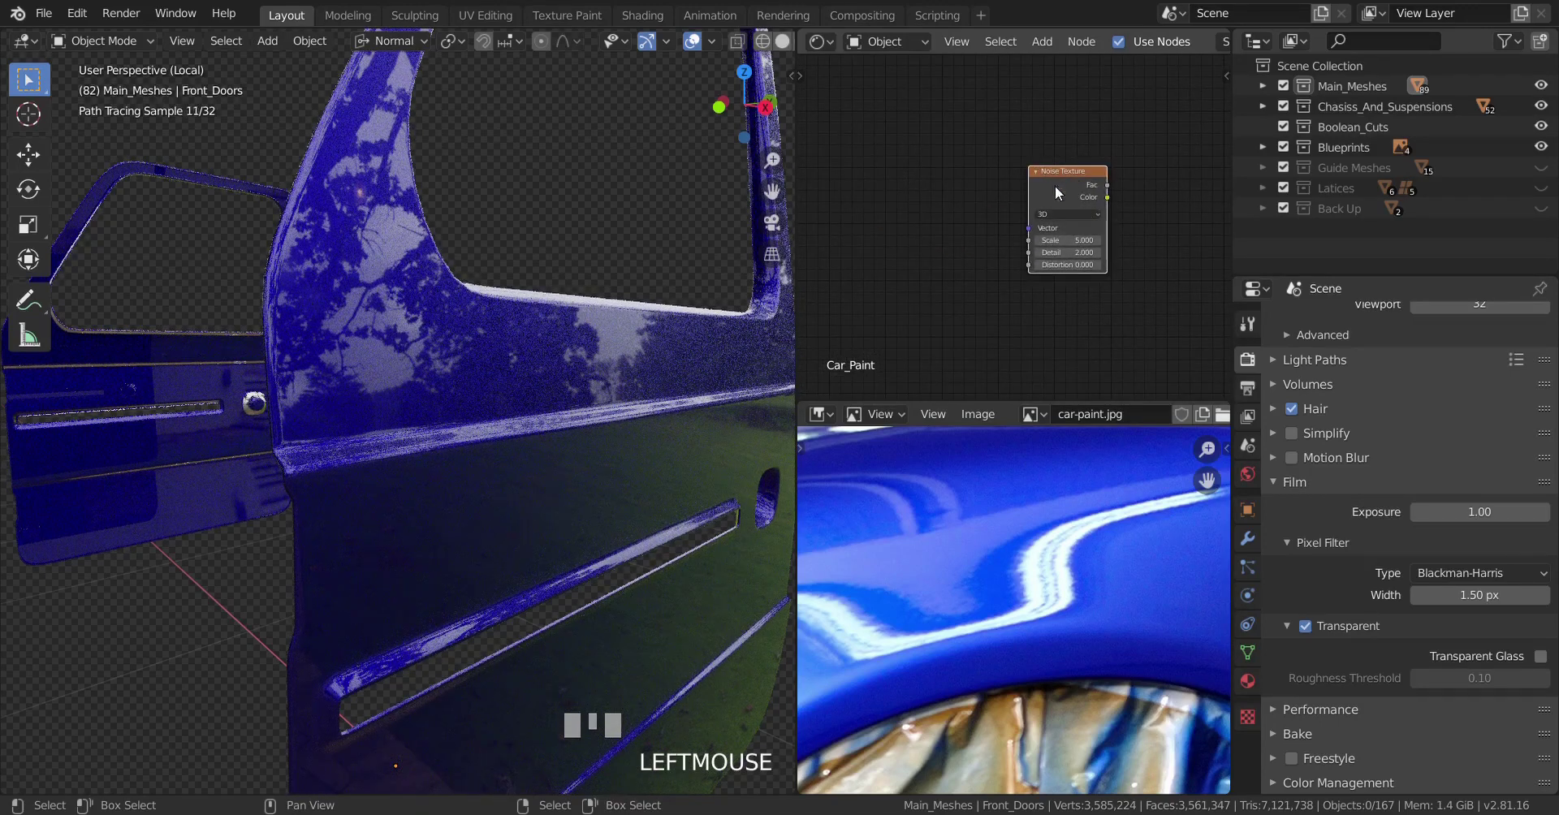
Add Texture Coordinate and Mapping nodes (Ctrl+T) and route the Object output into the Mapping vector.
key("ctrl+t")
scroll("down", 3)
middle_click(988, 209)
scroll("up", 3)
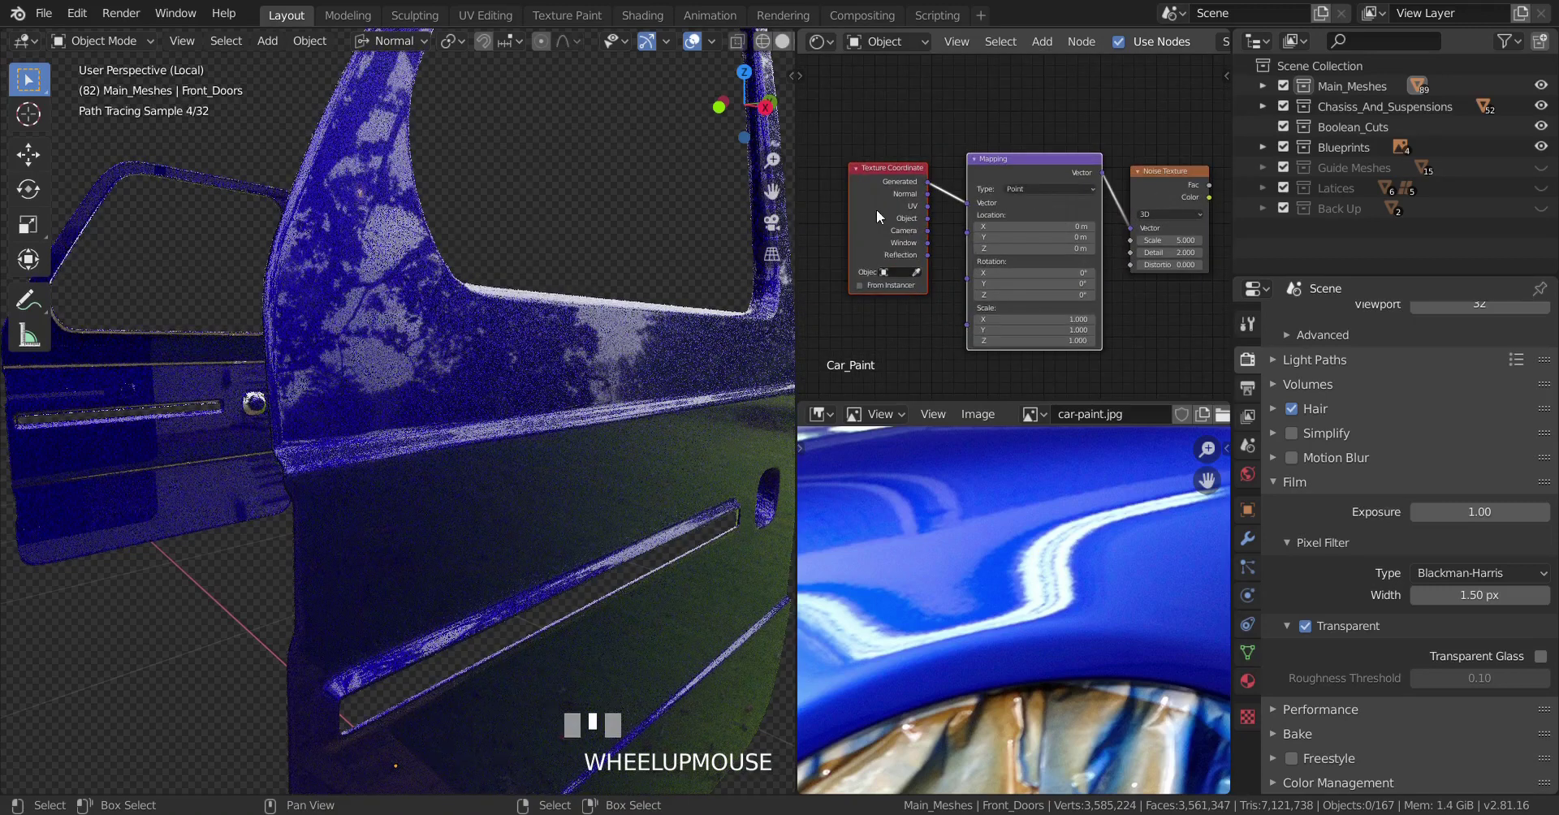
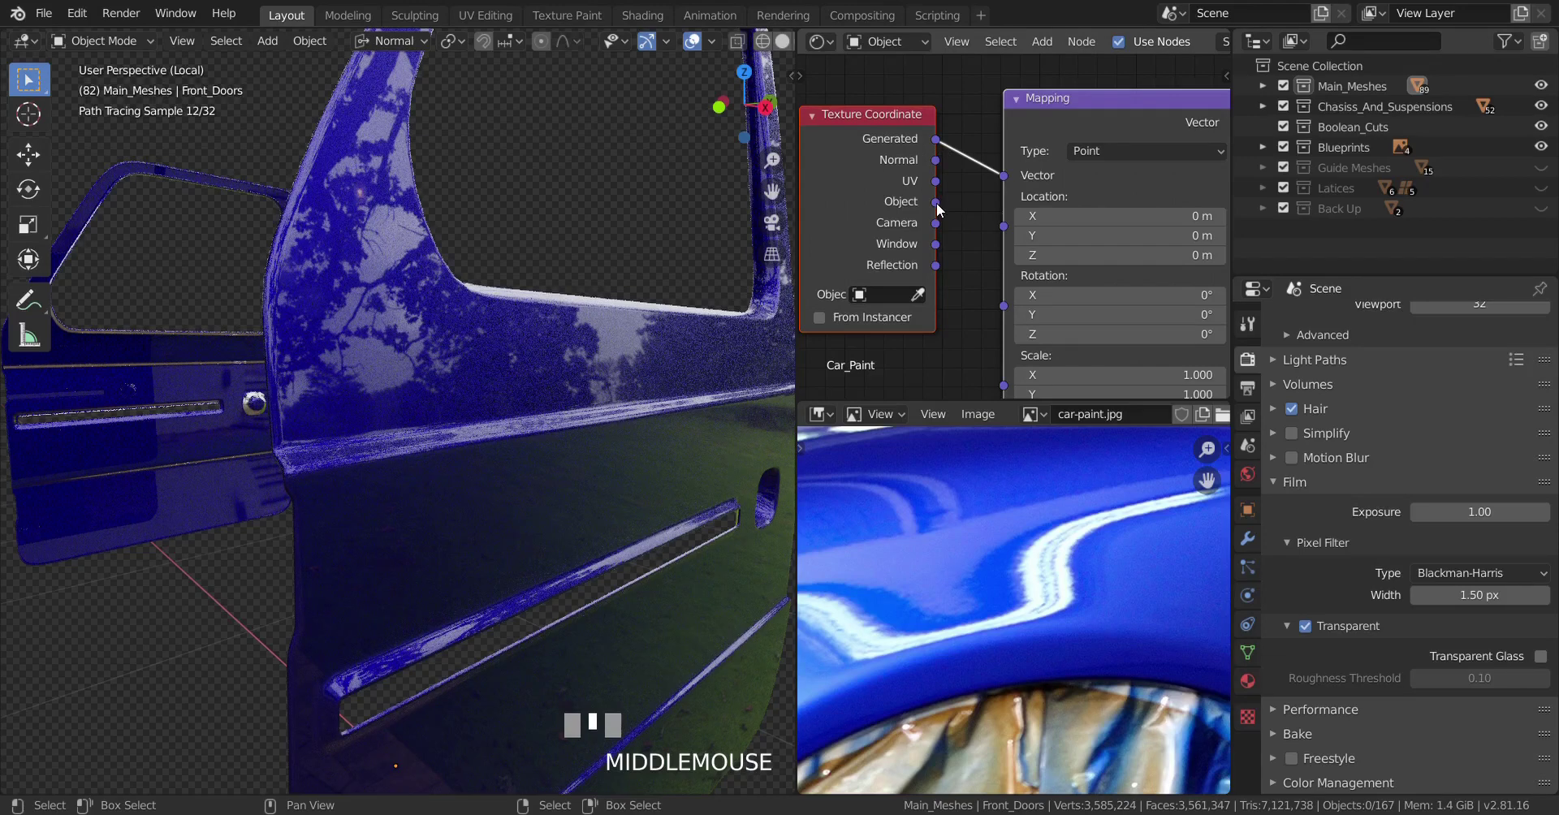
left_click(943, 209)
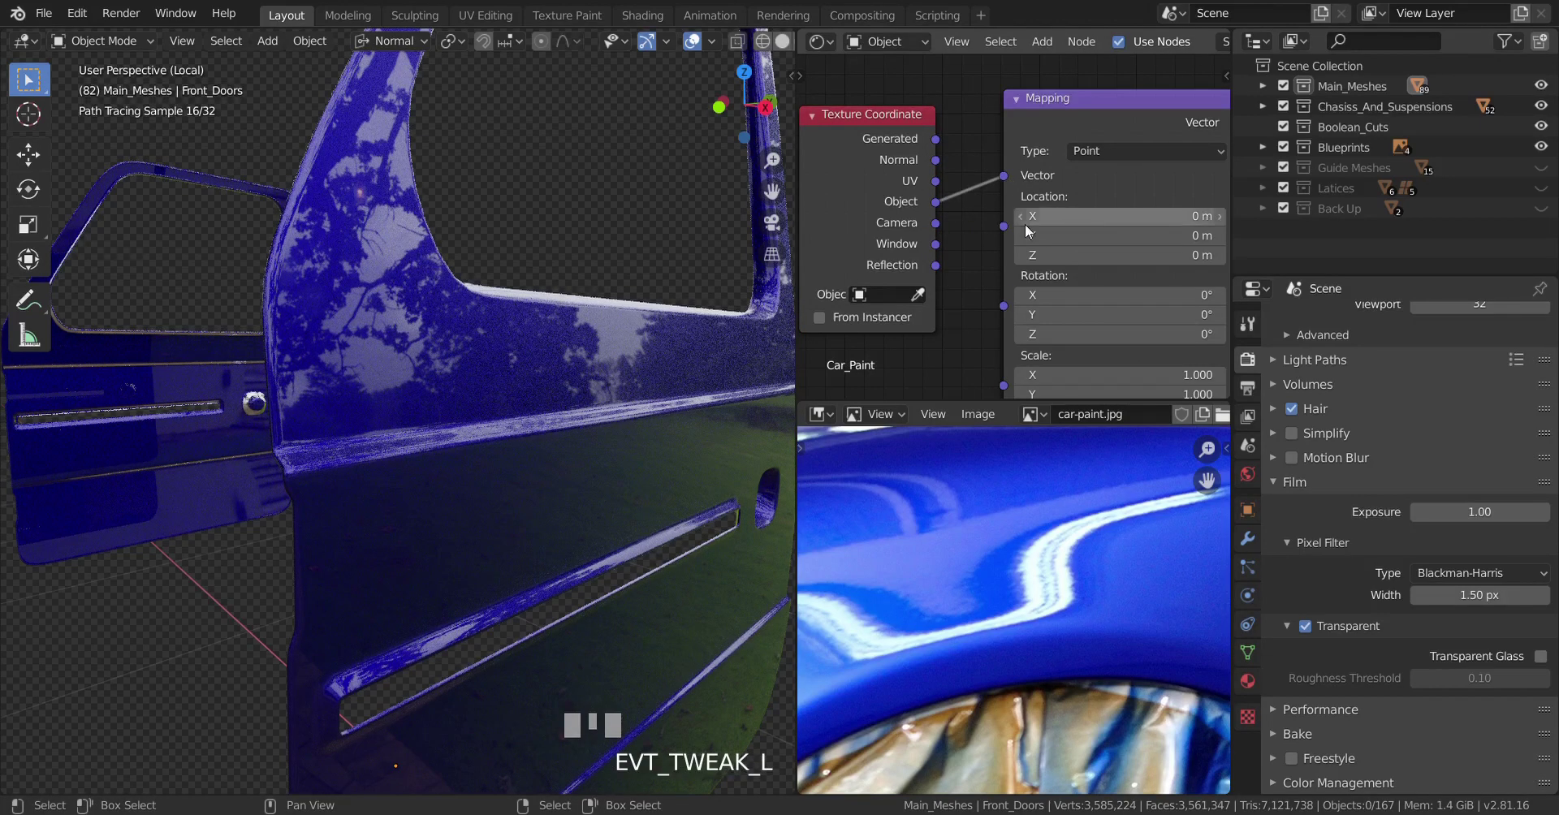
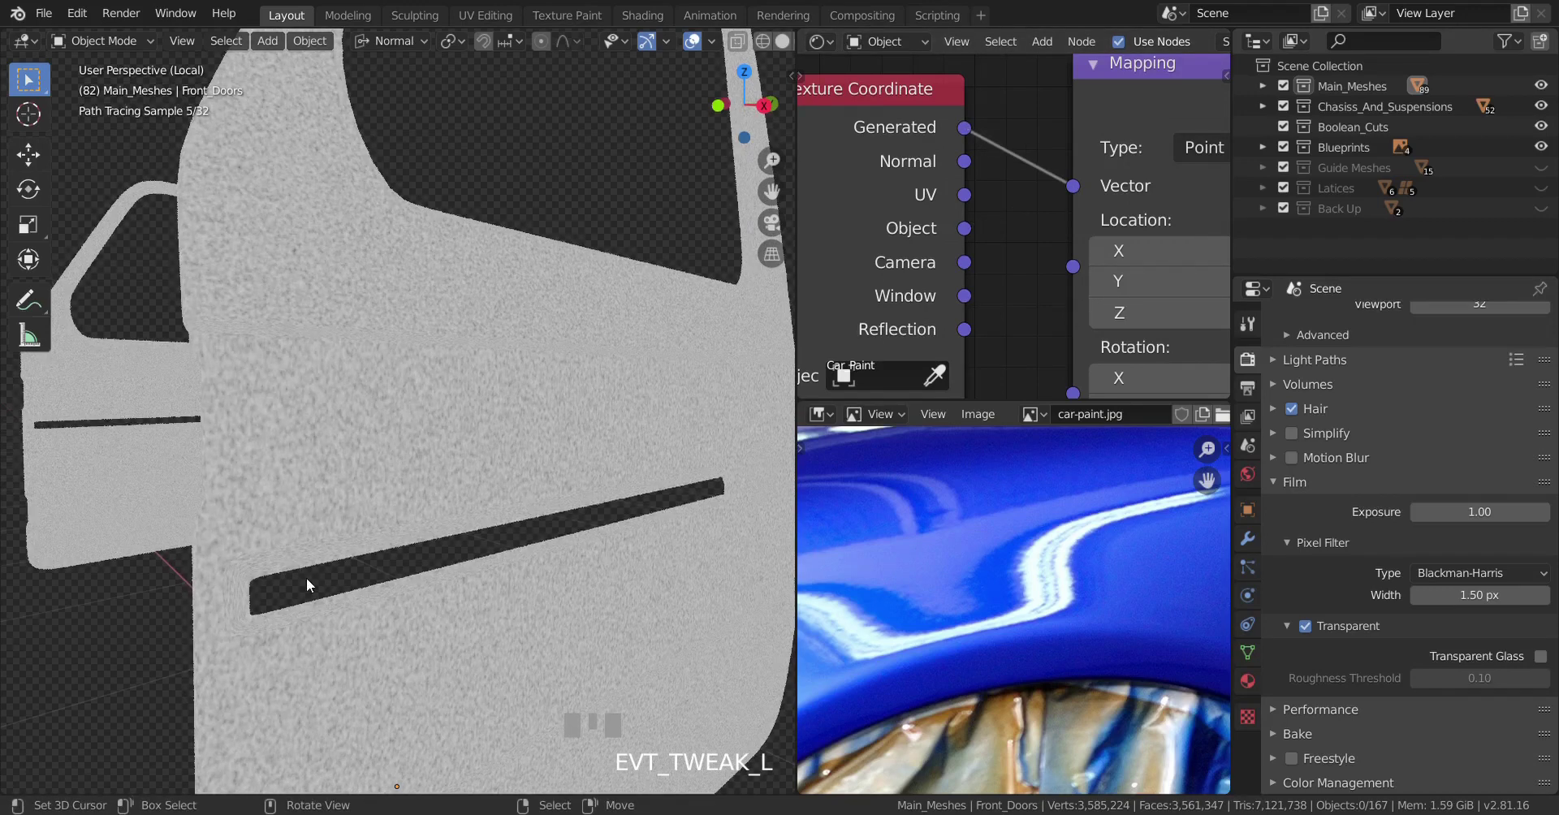
Reconnect the Object coordinates to the Mapping vector and set the Noise Texture scale to 300.
left_click_drag(375, 519, 969, 232)
scroll("down", 3)
scroll("up", 3)
left_click(969, 231)
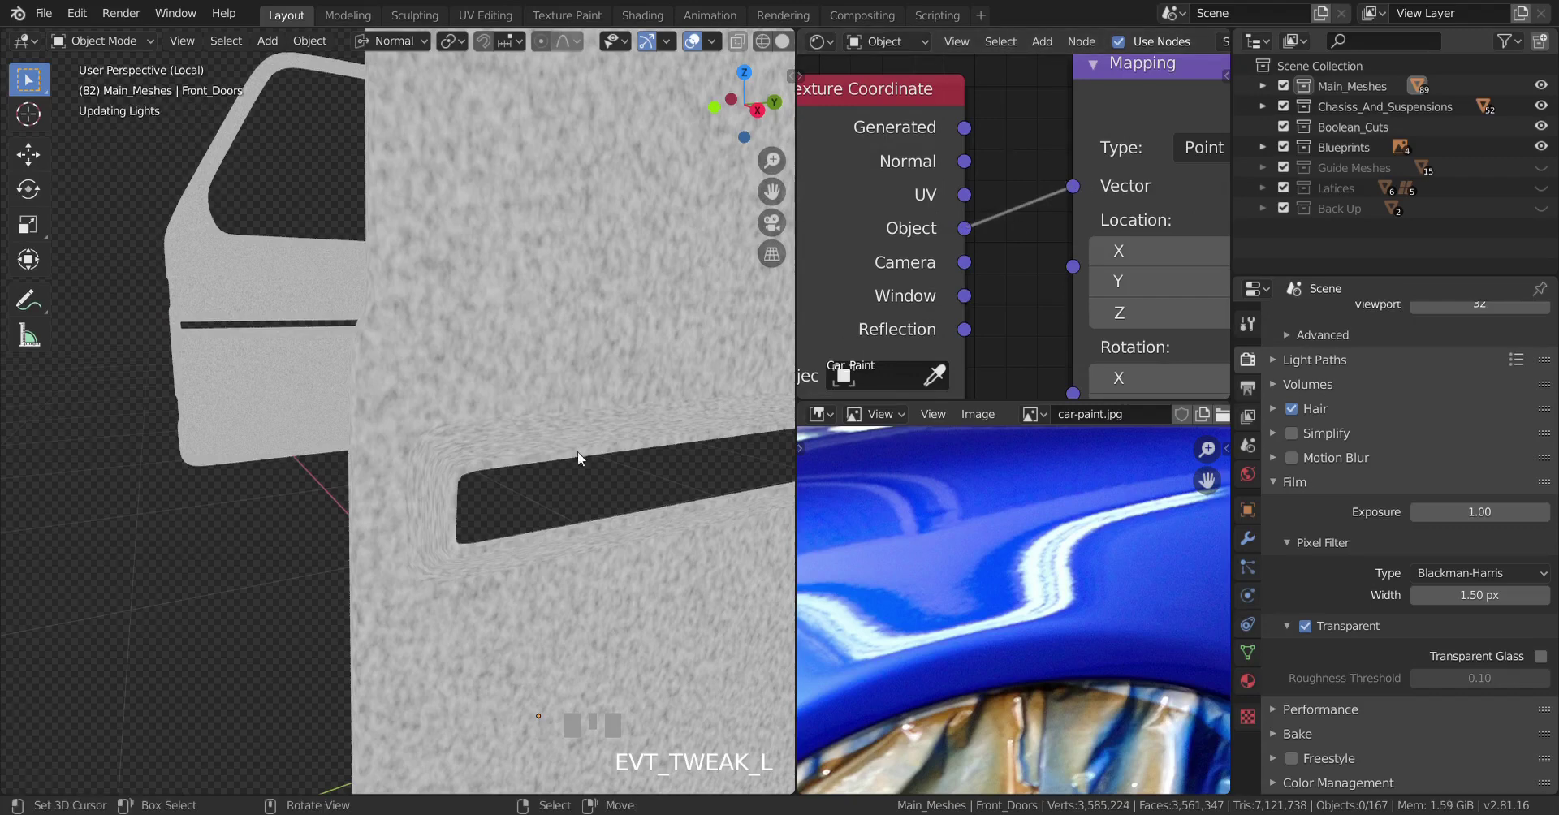
Inspect the fine grey noise preview on the door and bring up the add-node menu.
scroll("down", 3)
left_click_drag(562, 387, 1010, 241)
scroll("up", 3)
scroll("down", 3)
scroll("down", 3)
scroll("up", 3)
key("shift+a")
Add a Vector Bump node, feed Noise Fac into its Height and its Normal into the Principled BSDF Normal.
left_click(1010, 241)
left_click(934, 260)
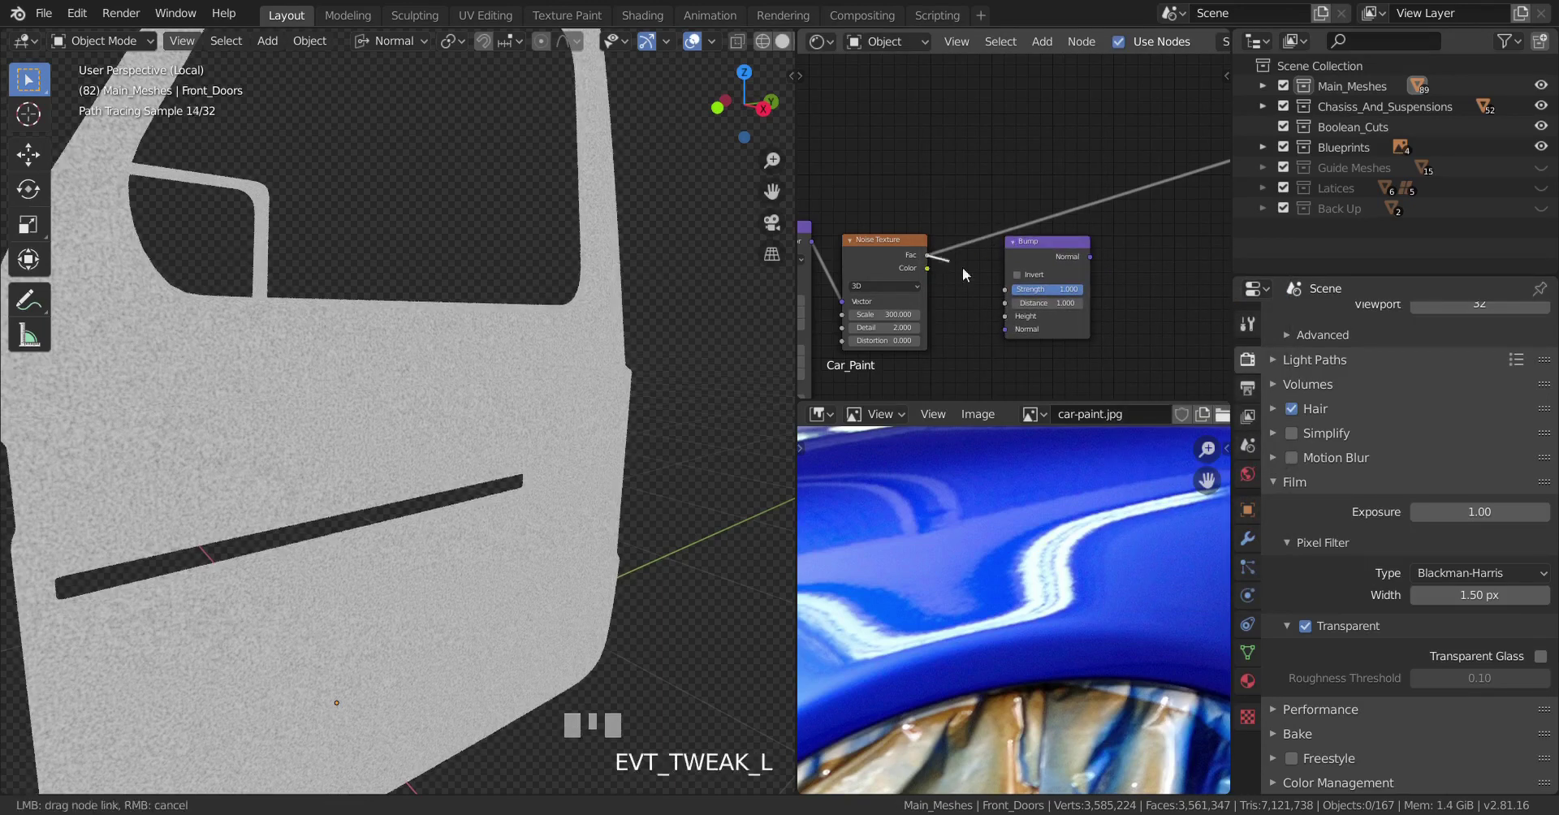
scroll("up", 3)
left_click_drag(1081, 268, 855, 281)
scroll("down", 3)
scroll("down", 3)
left_click(855, 281)
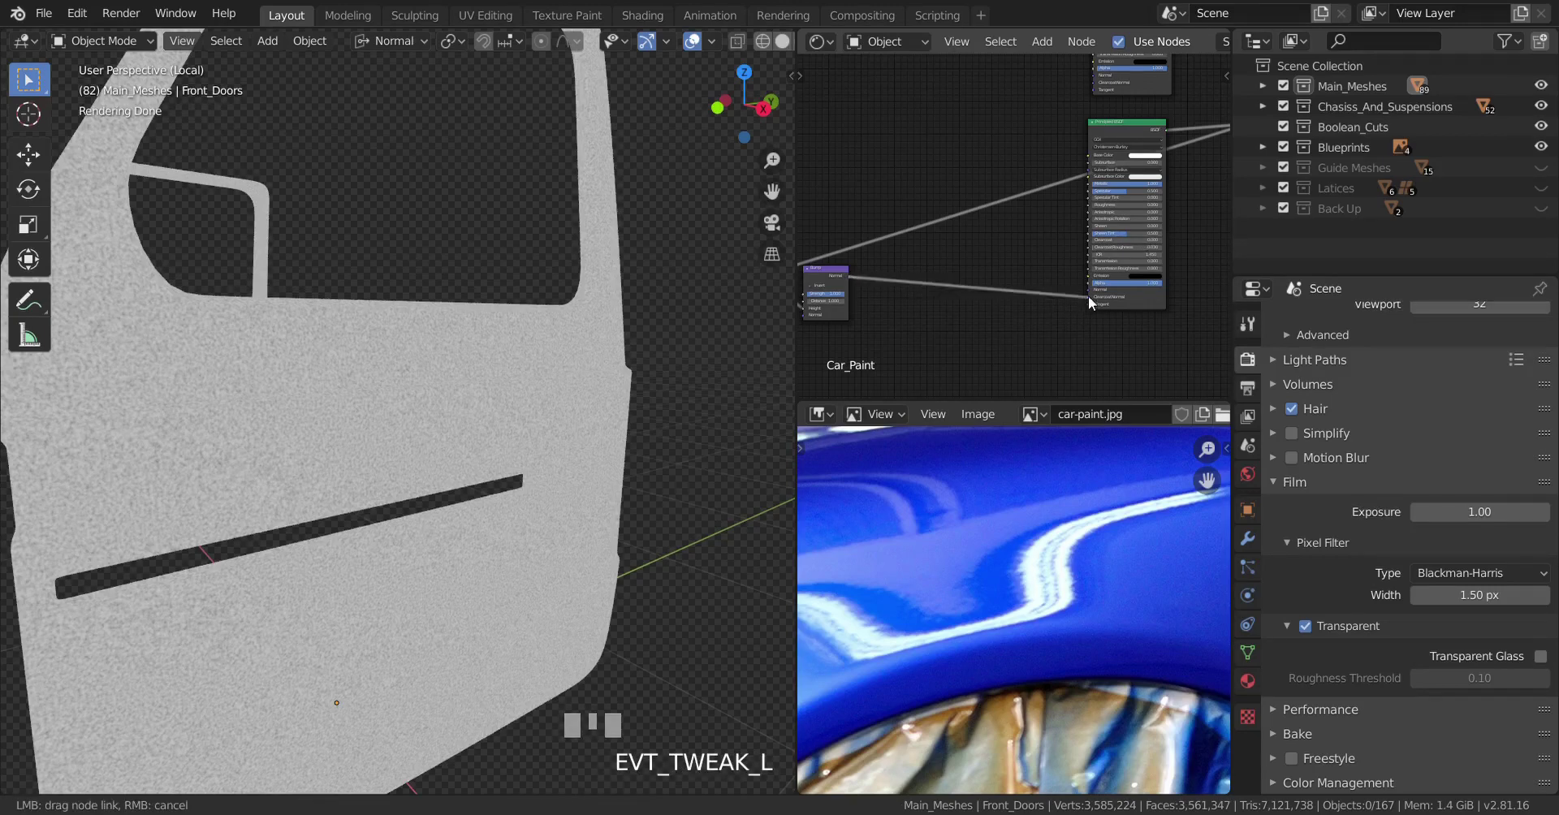
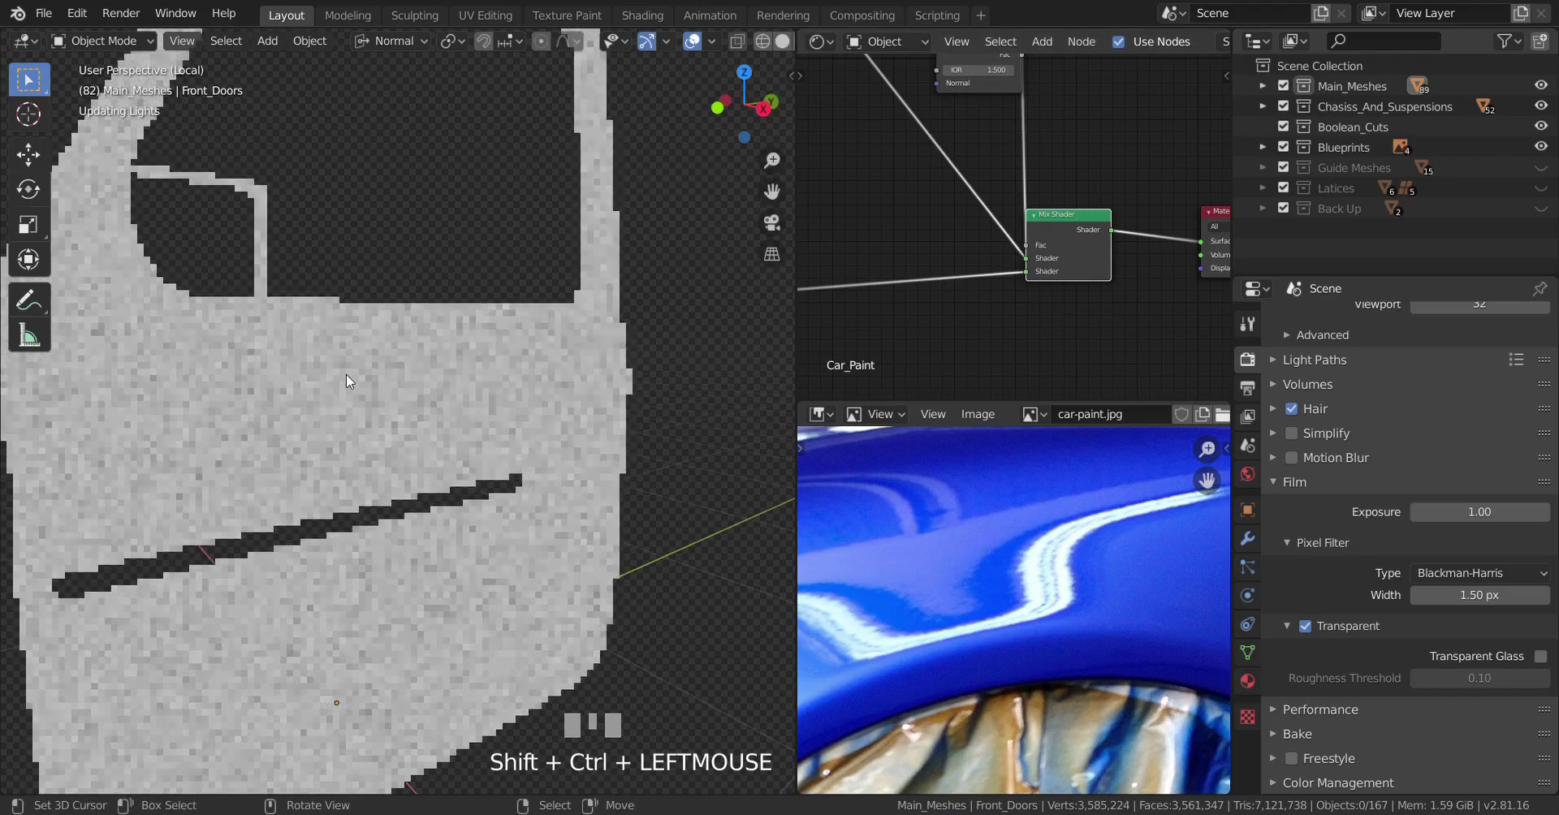
Orbit and zoom to view the blue paint now rendering with the grainy noise bump.
left_click_drag(351, 381, 551, 344)
scroll("up", 3)
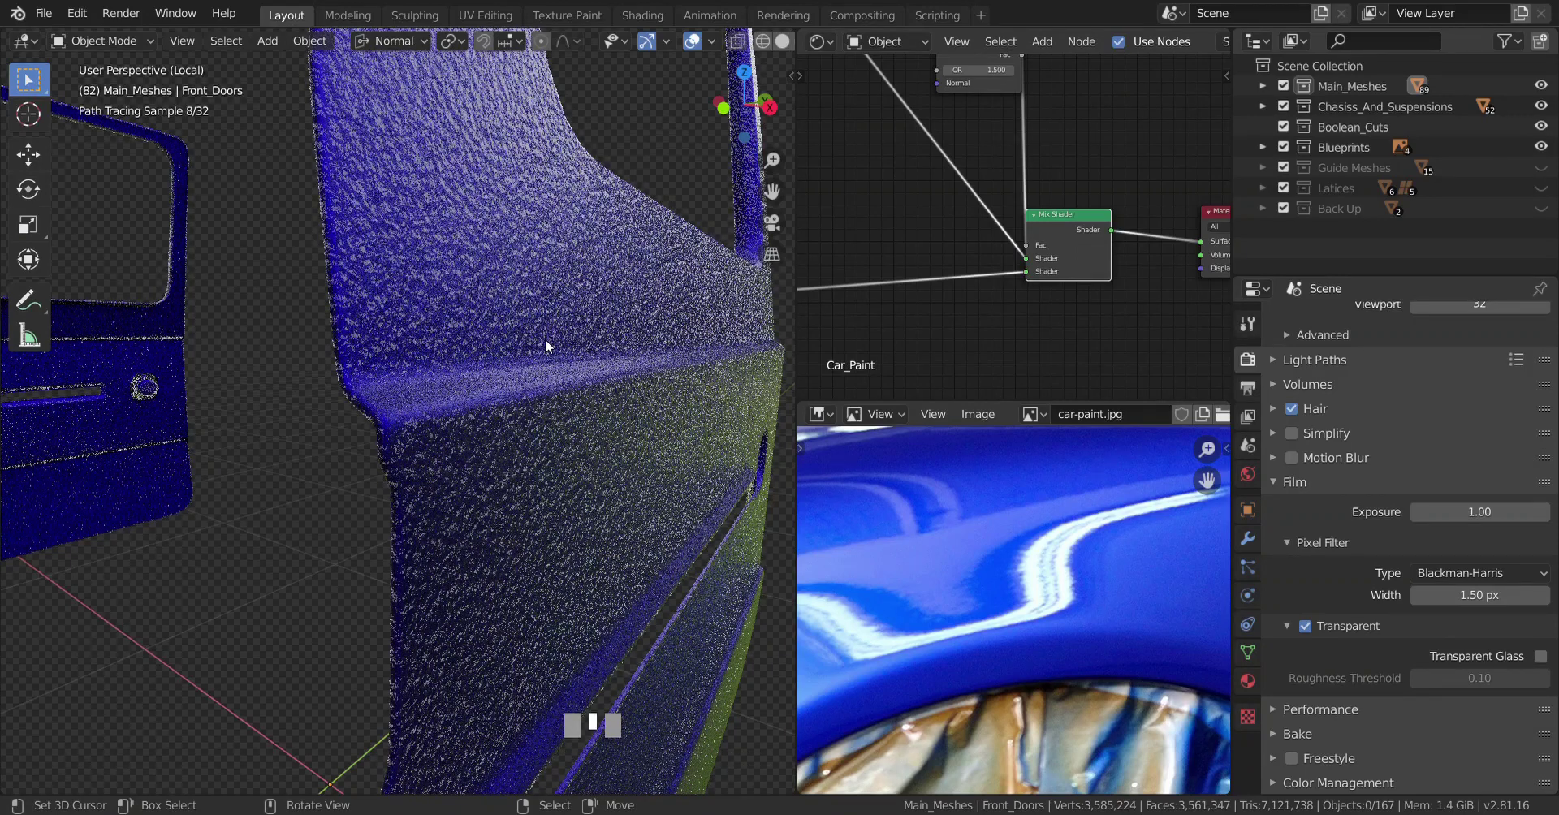
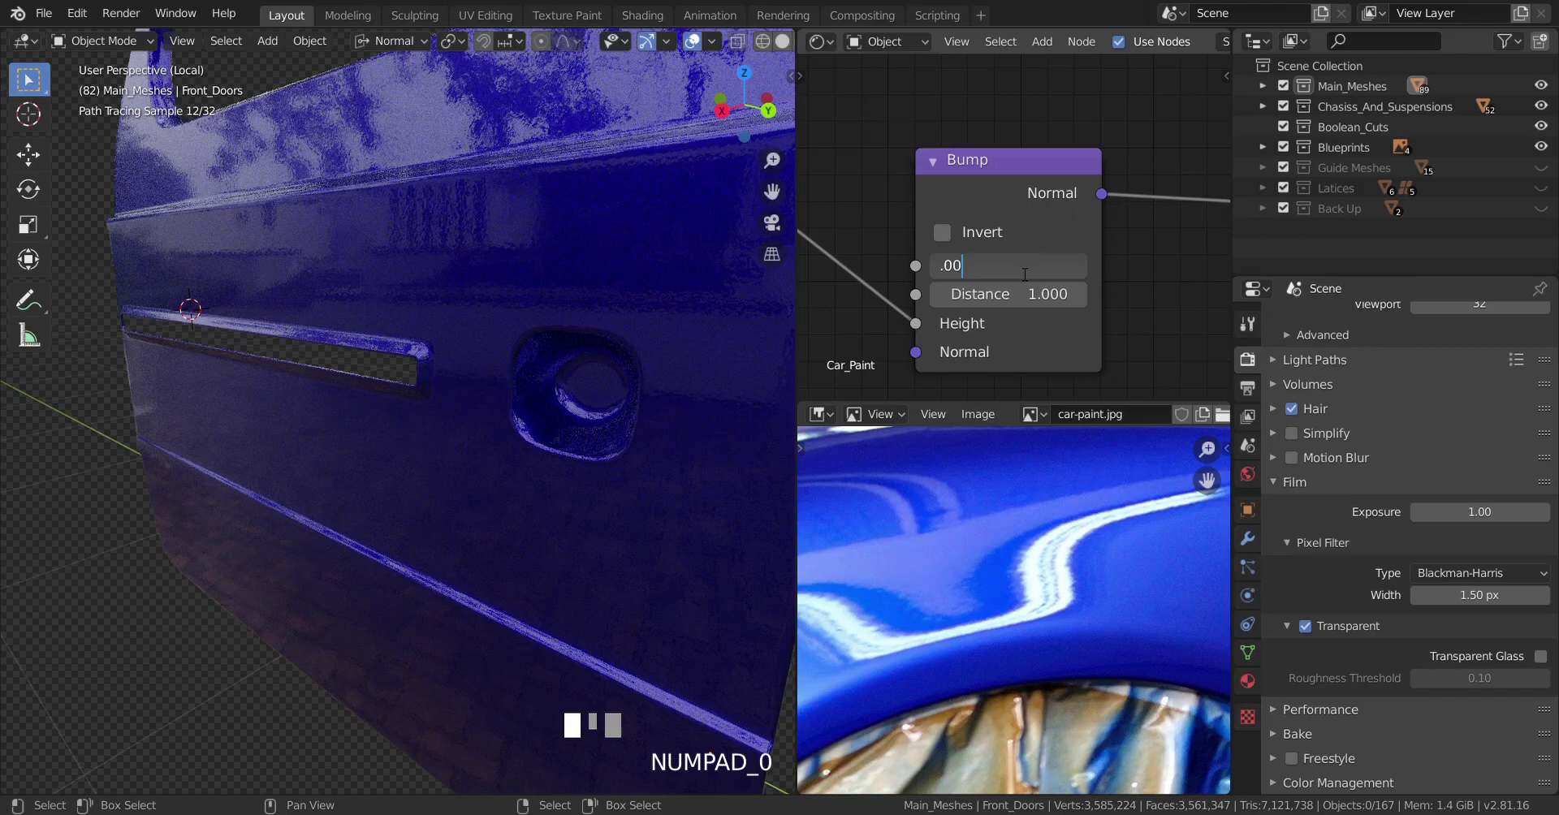
Confirm the Bump strength at 0.004 and zoom into the door to check the subtle flake reflections.
key("Return")
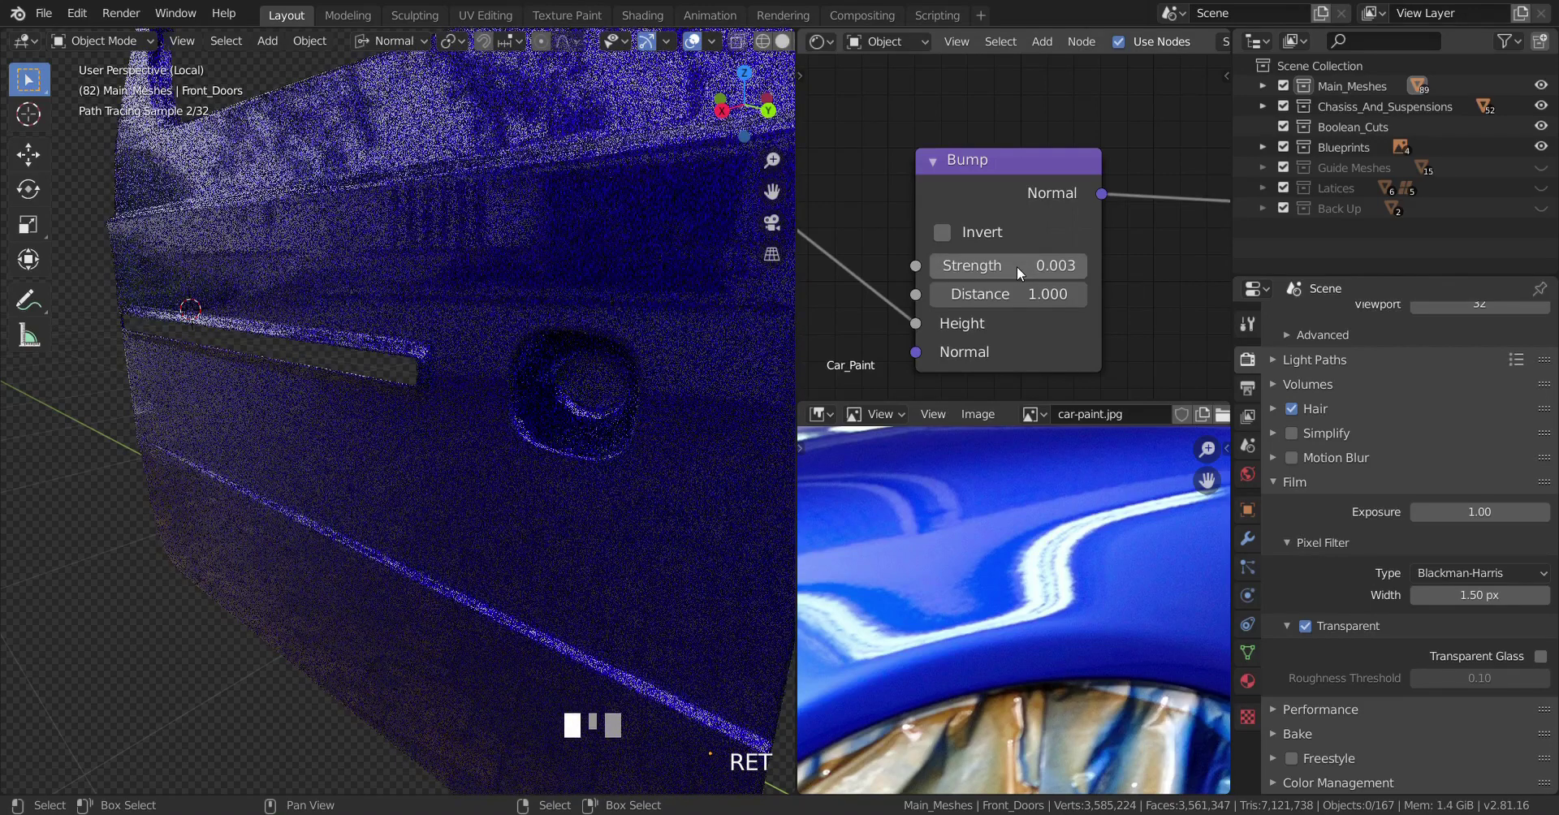
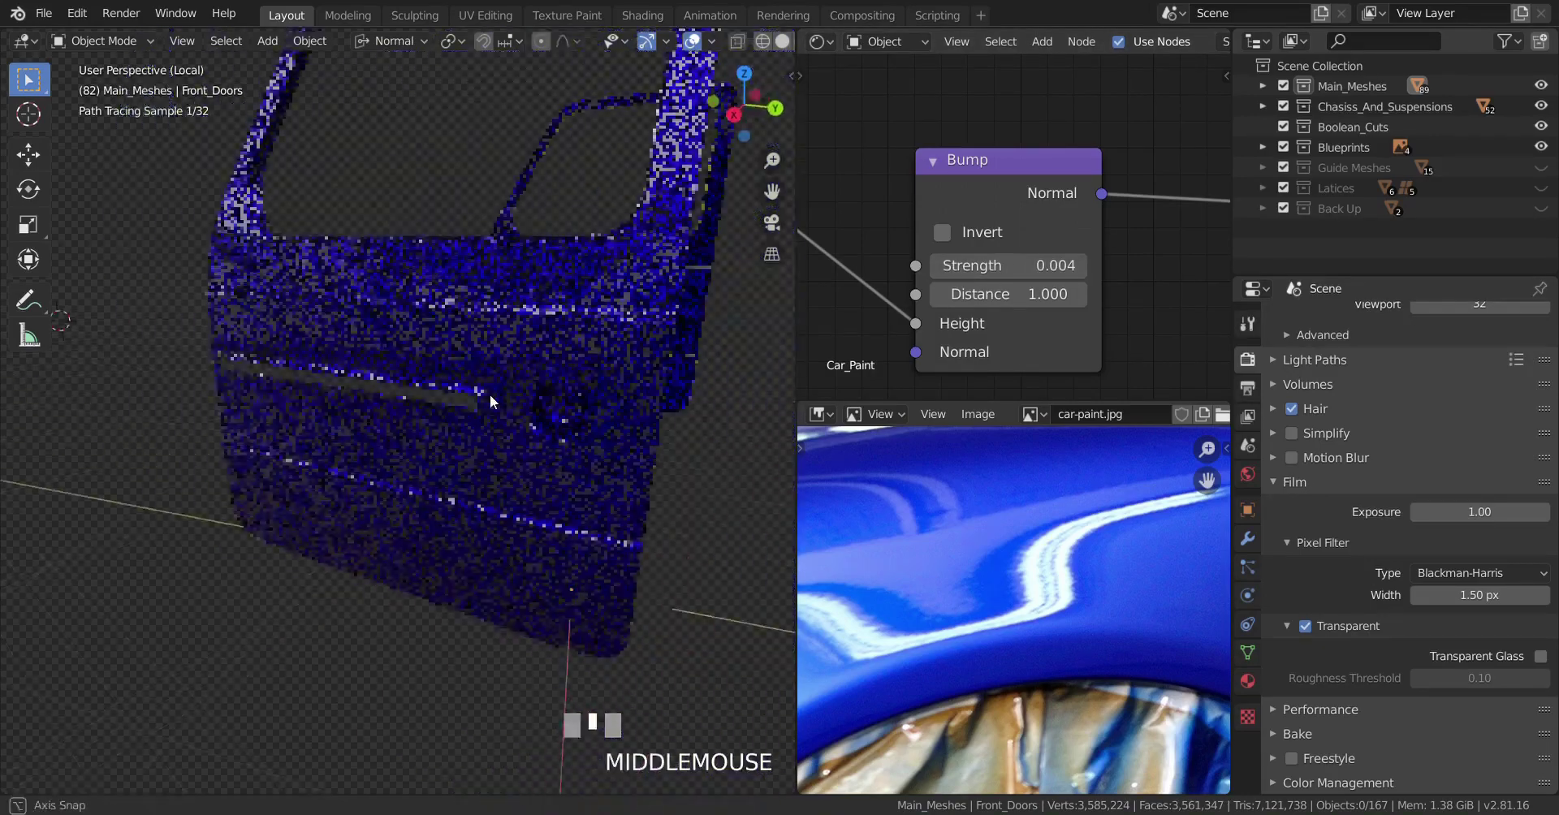
scroll("up", 3)
middle_click(557, 506)
scroll("up", 3)
middle_click(584, 434)
scroll("up", 3)
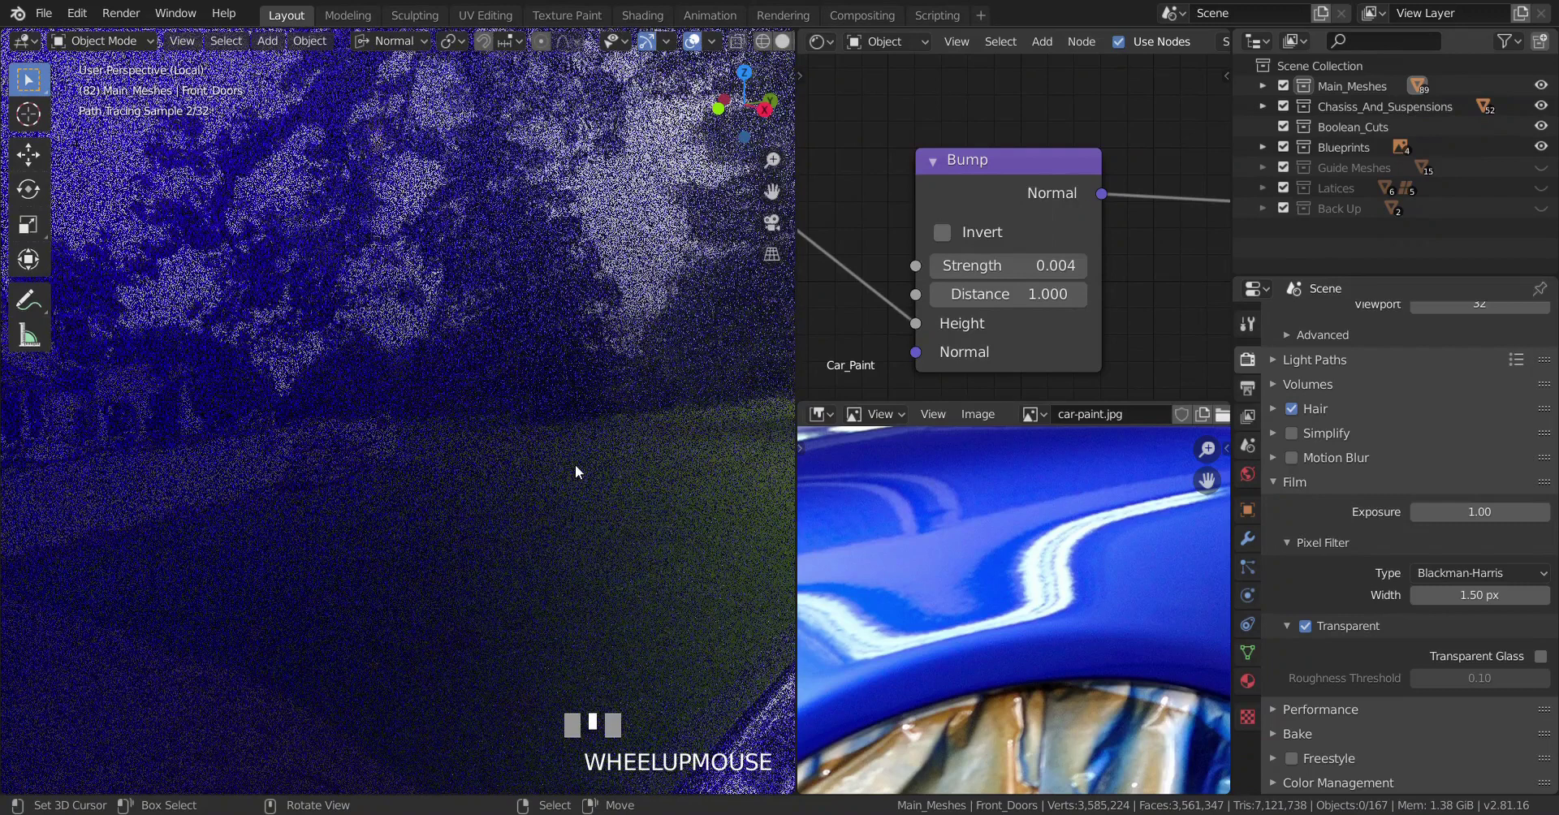